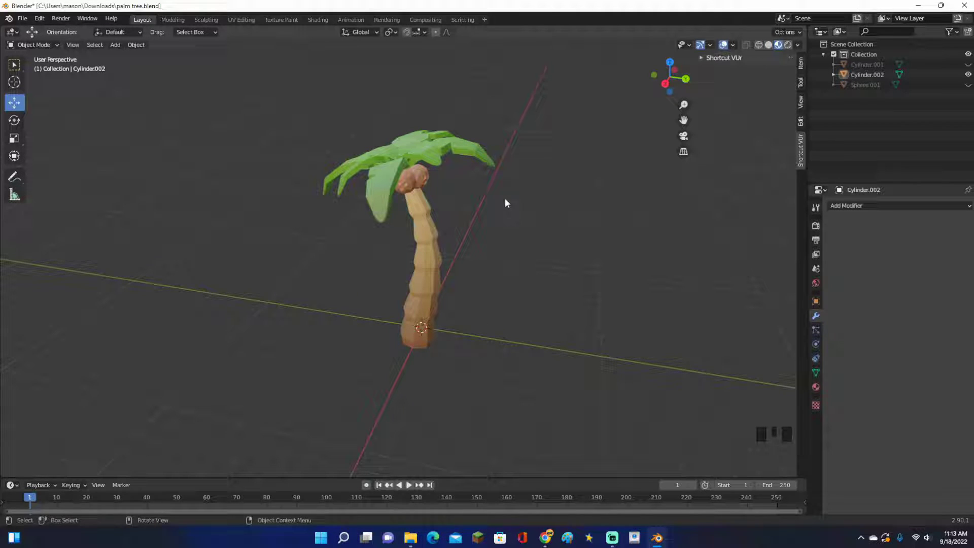
- Inspect the finished palm tree from several angles and select its trunk part
drag(525, 218, 601, 244)
scroll(up, 3)
drag(600, 244, 540, 253)
scroll(down, 3)
scroll(up, 3)
drag(482, 261, 374, 302)
click(432, 257)
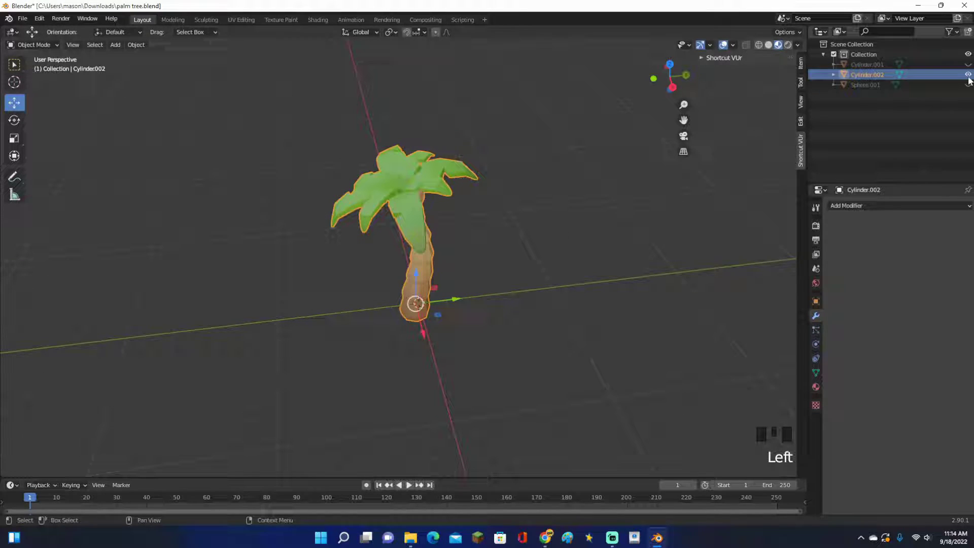
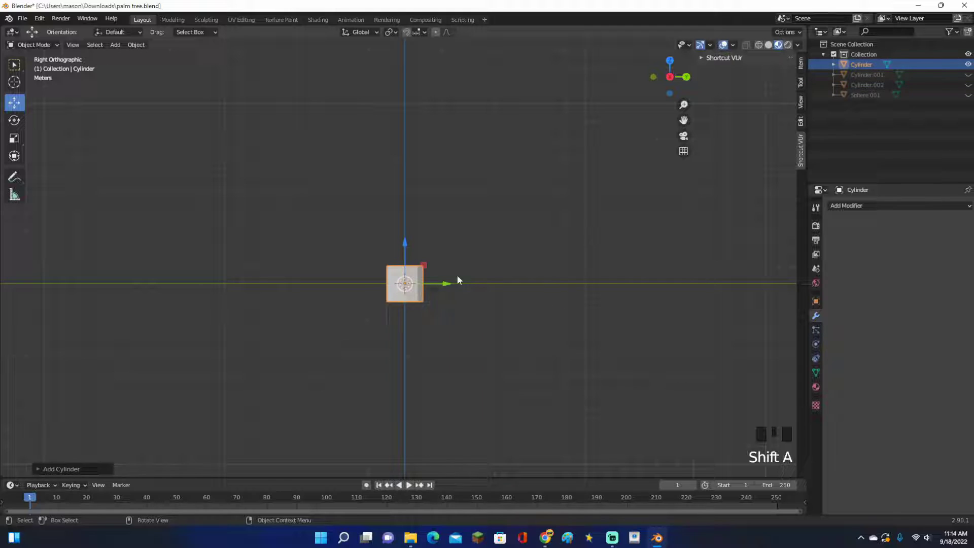
- Set the new cylinder's vertex count to 8 in the Add Cylinder panel
drag(453, 280, 453, 295)
scroll(up, 3)
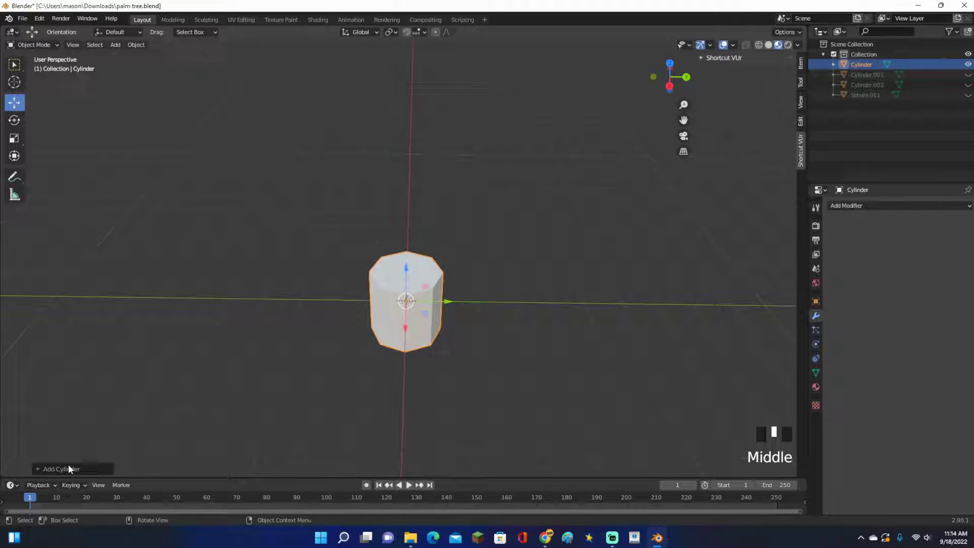
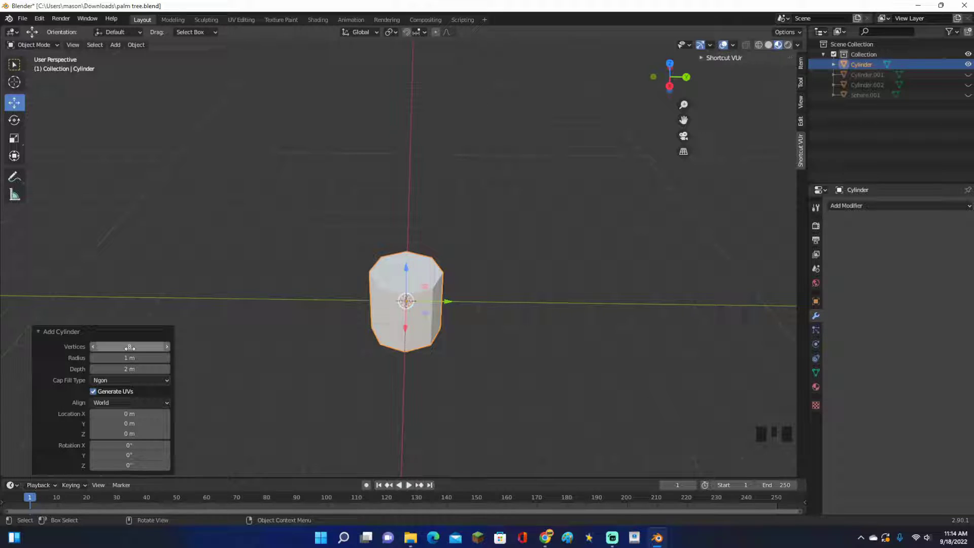
drag(370, 351, 35, 319)
drag(58, 334, 557, 298)
drag(557, 298, 74, 468)
drag(73, 469, 402, 345)
scroll(up, 3)
drag(401, 364, 449, 308)
scroll(up, 3)
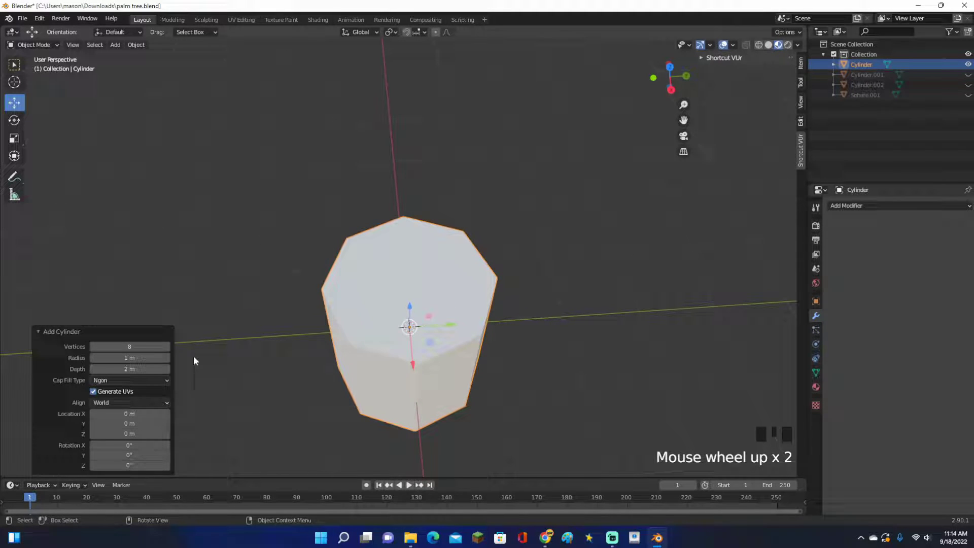
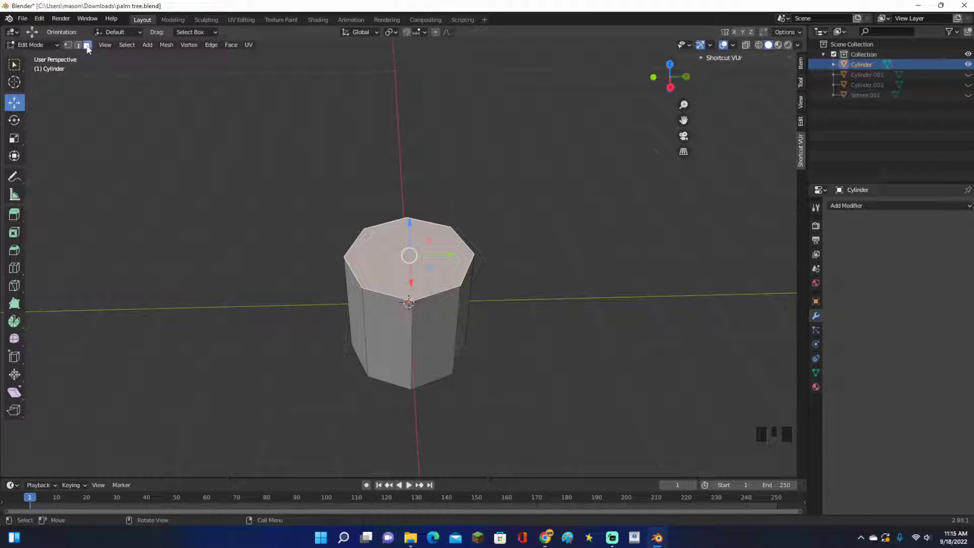
- Switch mesh selection to vertex mode for editing the cylinder
click(69, 48)
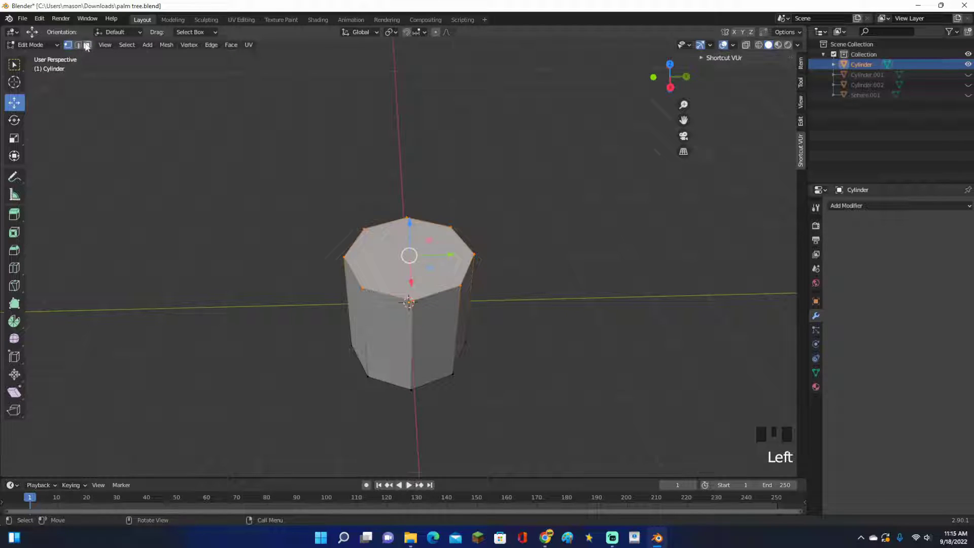
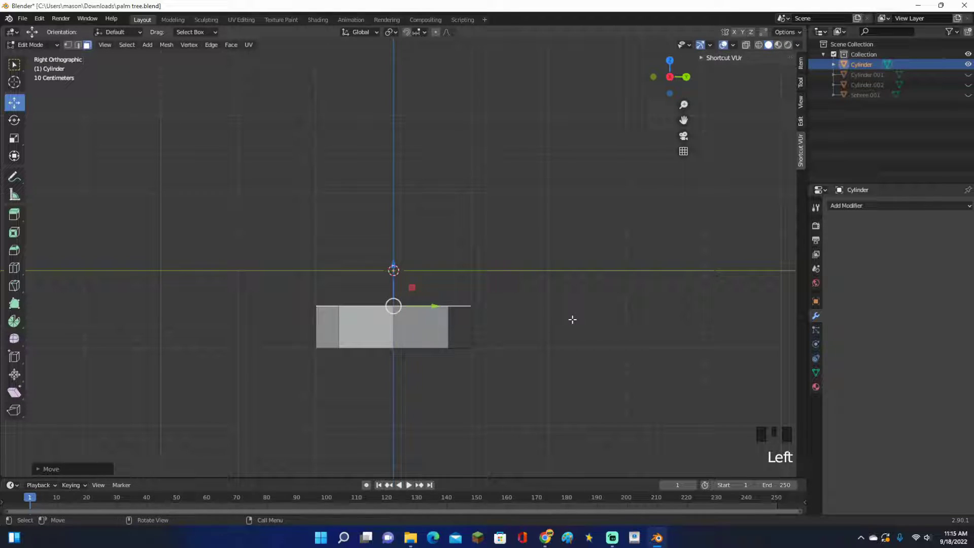
- Widen the base top and extrude two more tapered trunk segments upward
key(s)
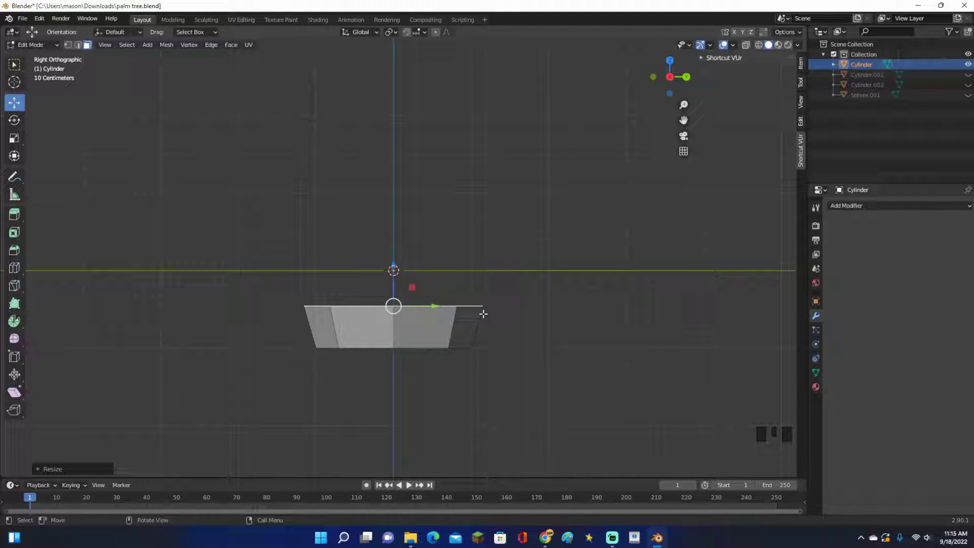
key(e)
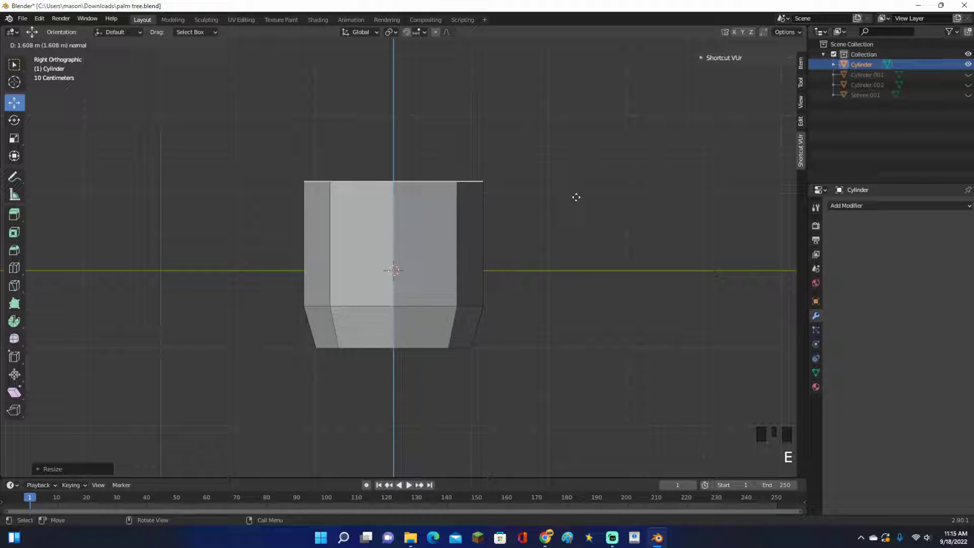
key(s)
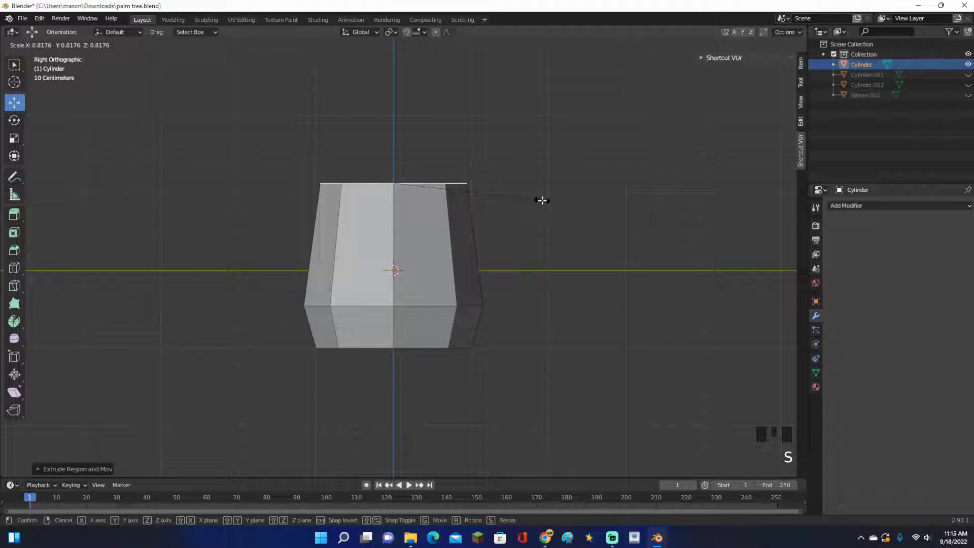
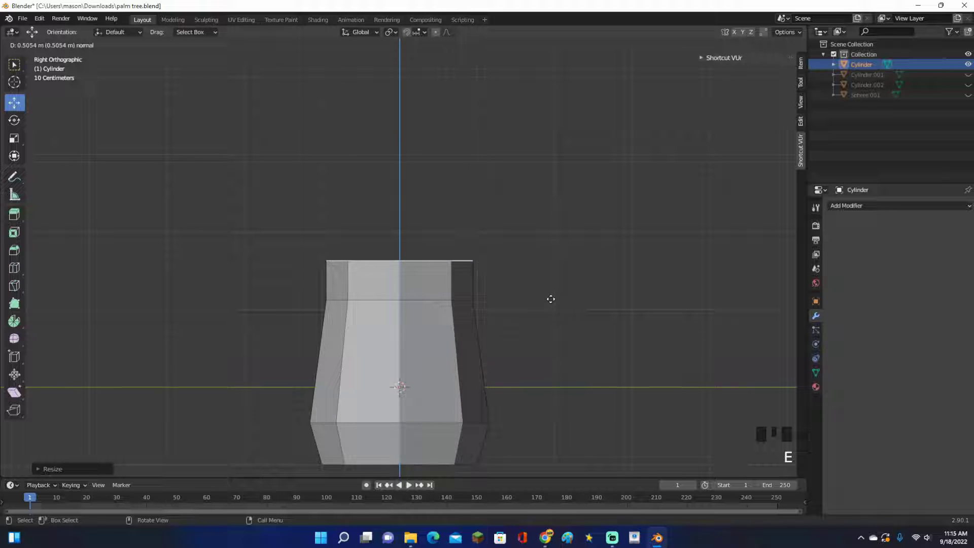
key(s)
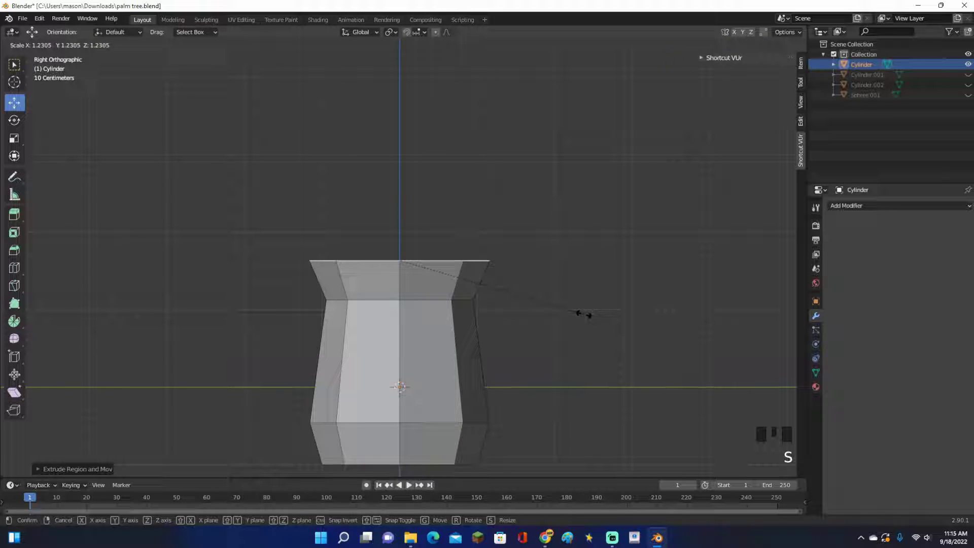
key(e)
key(s)
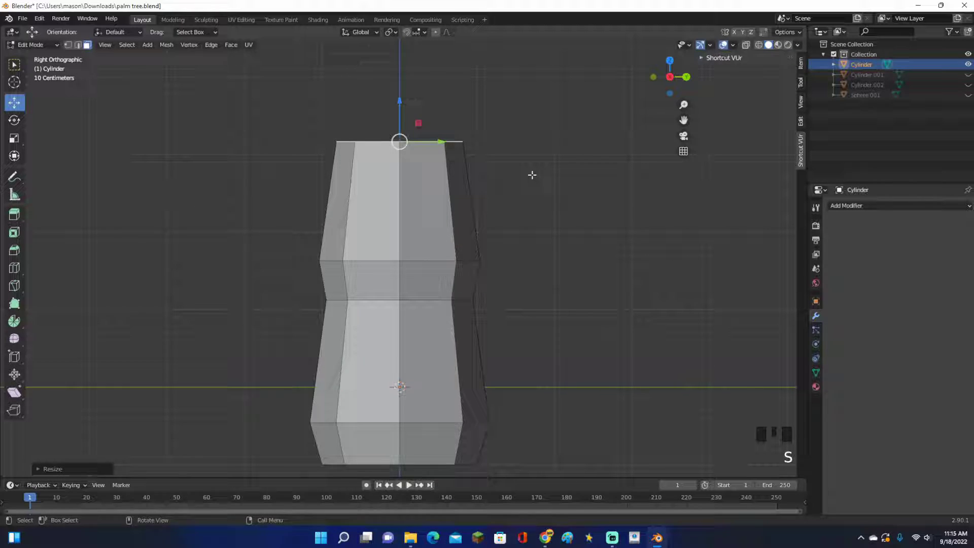
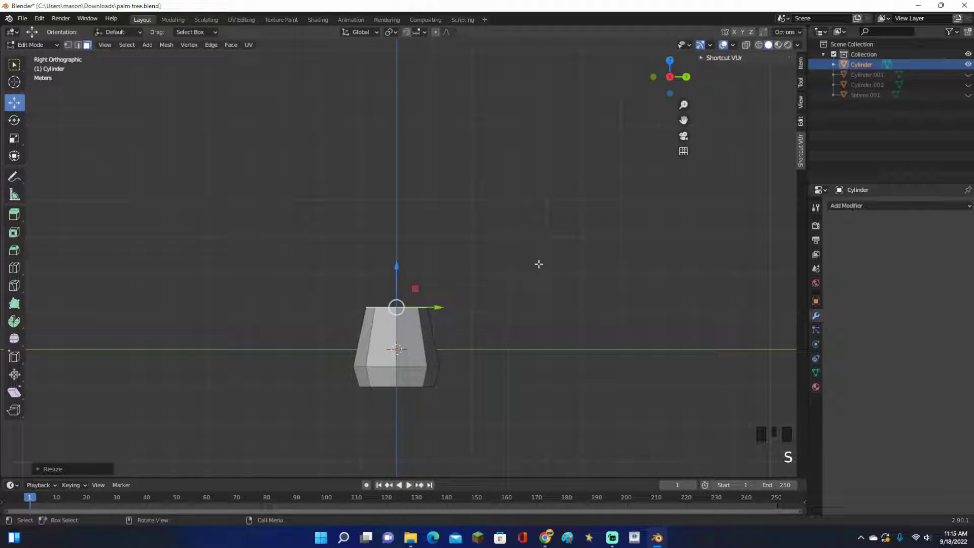
- Extrude and taper further segments until the trunk stacks six segments tall
scroll(up, 3)
key(e)
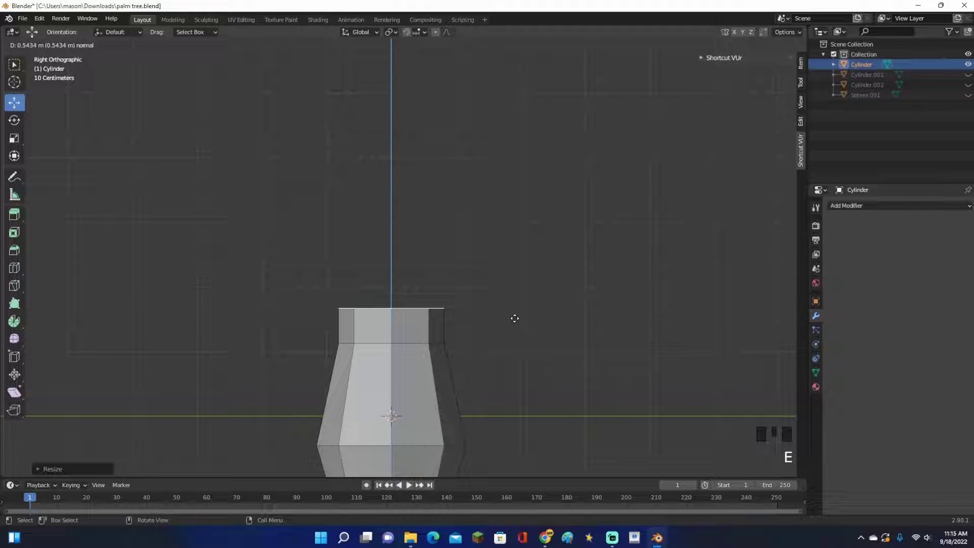
key(s)
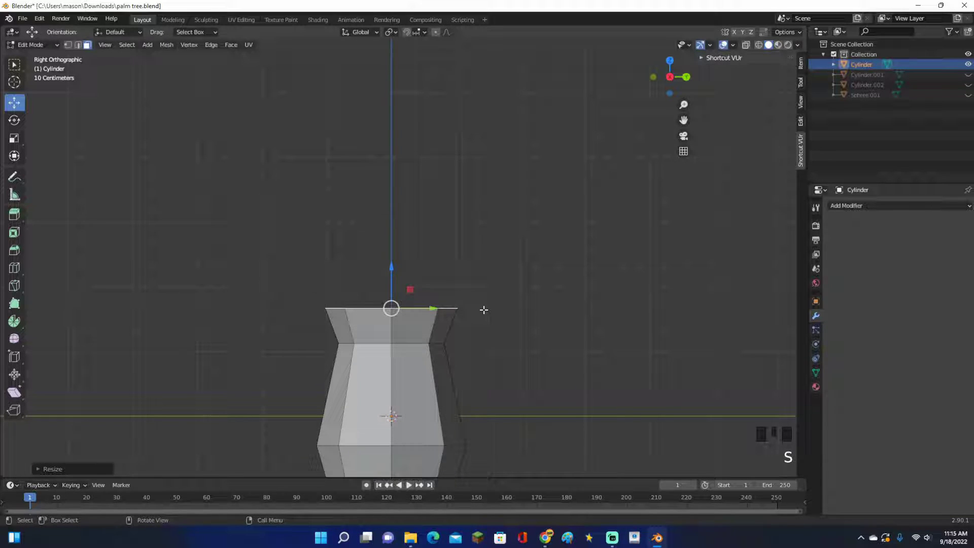
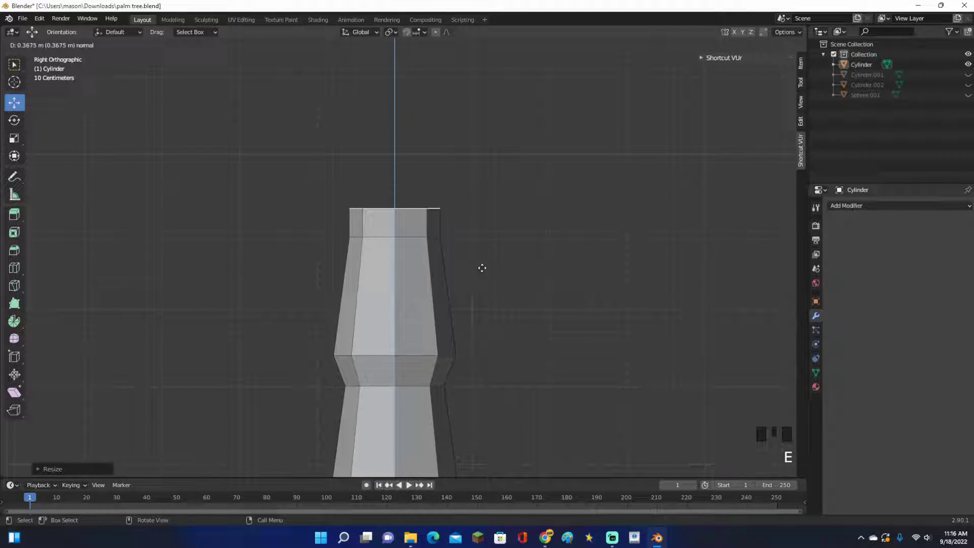
key(s)
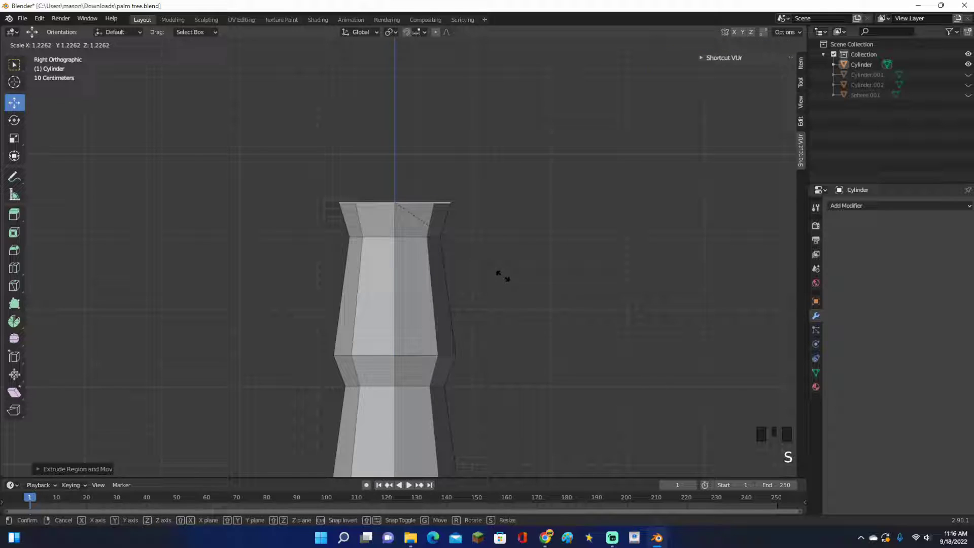
key(e)
key(s)
- Leave Edit Mode and view the stacked trunk in perspective
key(Tab)
scroll(down, 3)
middle_click(527, 306)
drag(501, 313, 510, 263)
scroll(up, 3)
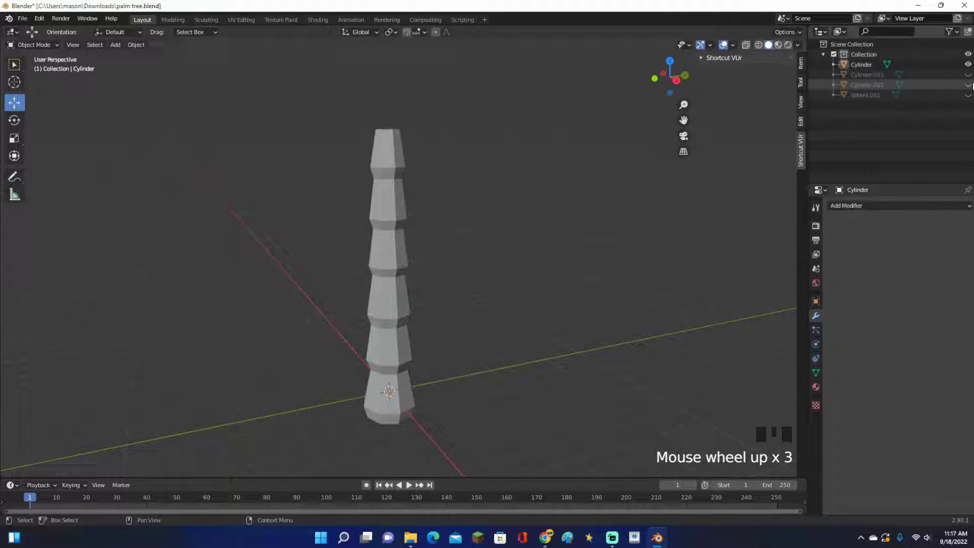
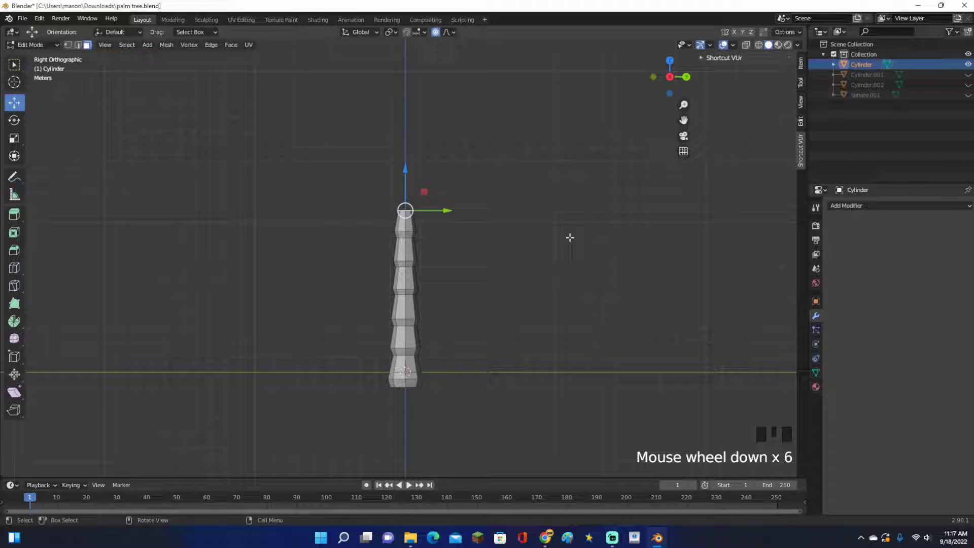
- Rotate the trunk top with proportional editing, undoing strong bends until the curve is gentle
key(r)
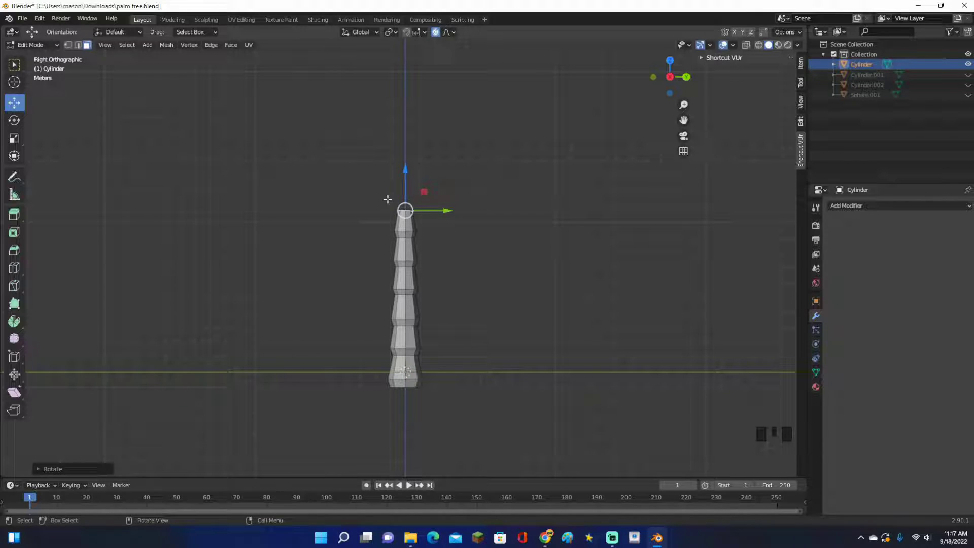
scroll(up, 3)
key(ctrl+z)
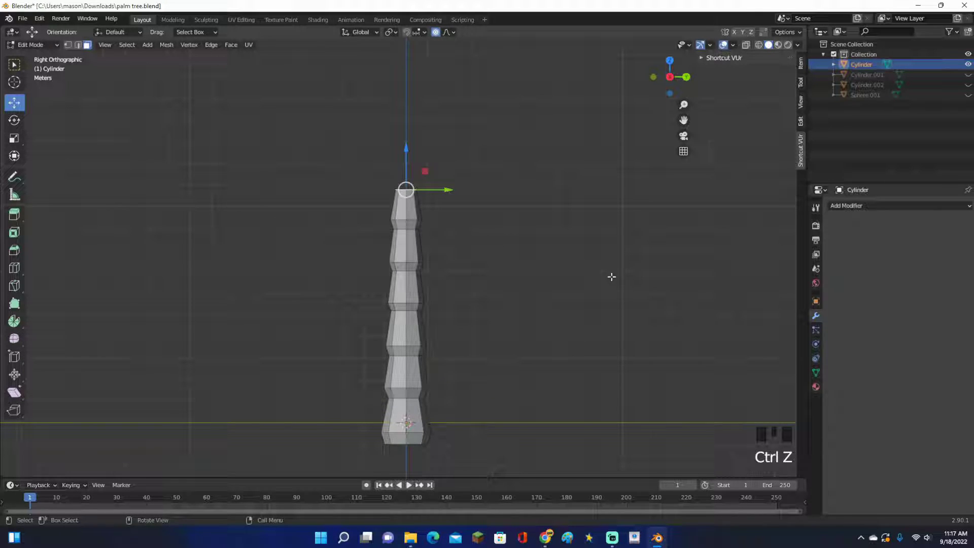
key(r)
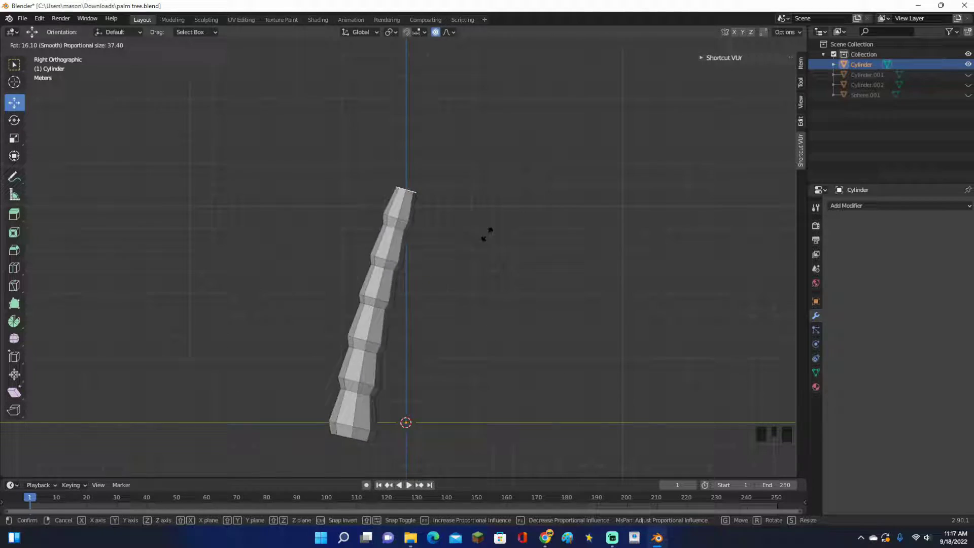
key(ctrl+z)
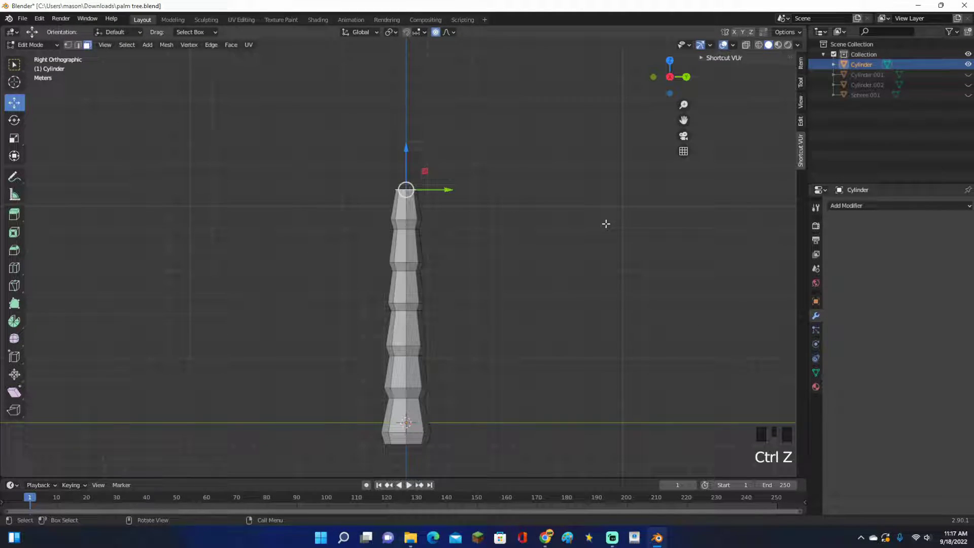
key(r)
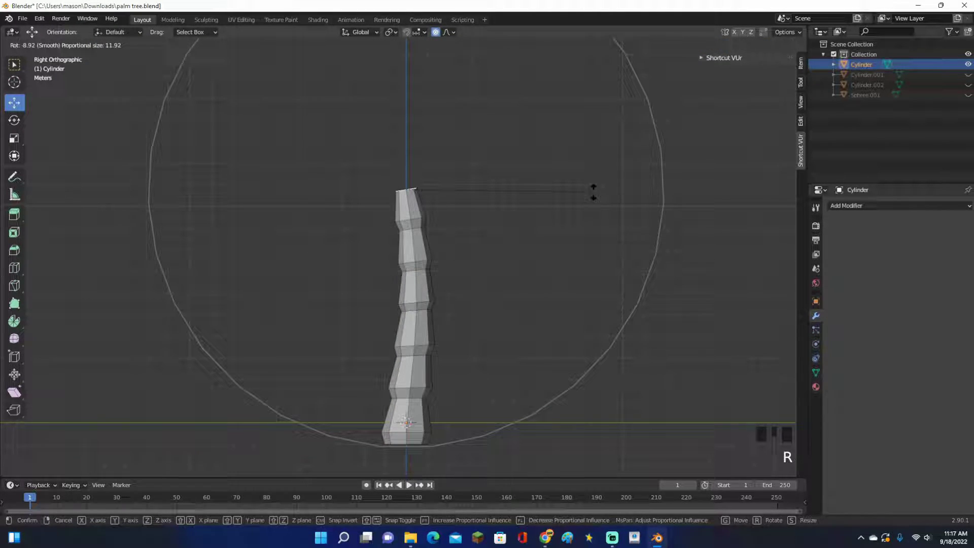
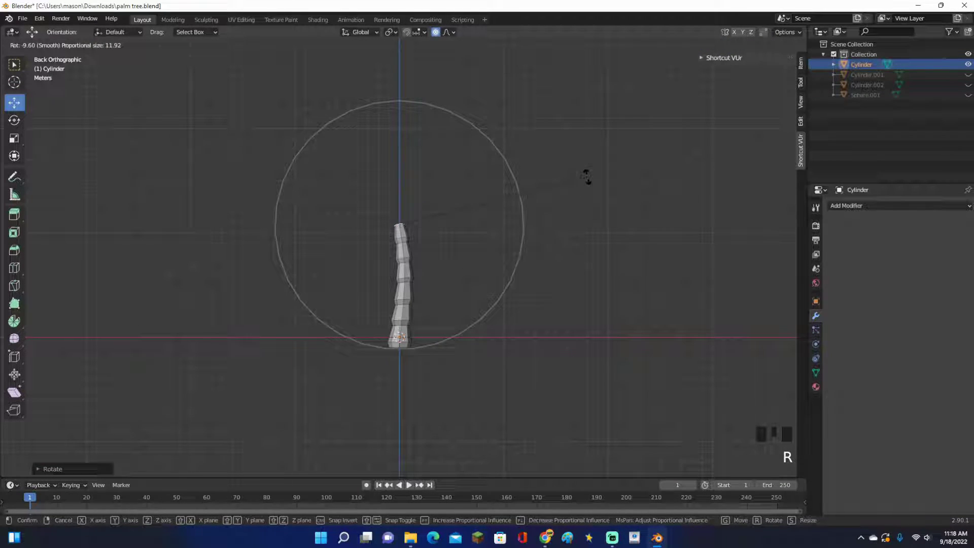
- Return to Object Mode and orbit around the bent trunk to check its curve
key(Tab)
drag(562, 200, 629, 200)
scroll(up, 3)
click(542, 257)
scroll(up, 3)
drag(520, 251, 447, 222)
scroll(down, 3)
drag(456, 224, 512, 220)
scroll(up, 3)
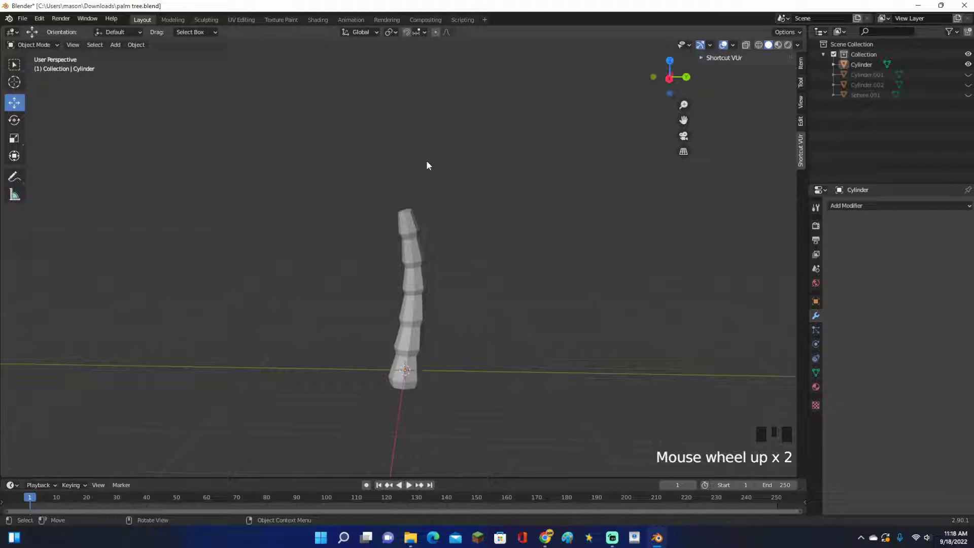
drag(780, 276, 575, 219)
- Bring up the Add menu (Shift+A) to insert a new mesh cube
key(shift+a)
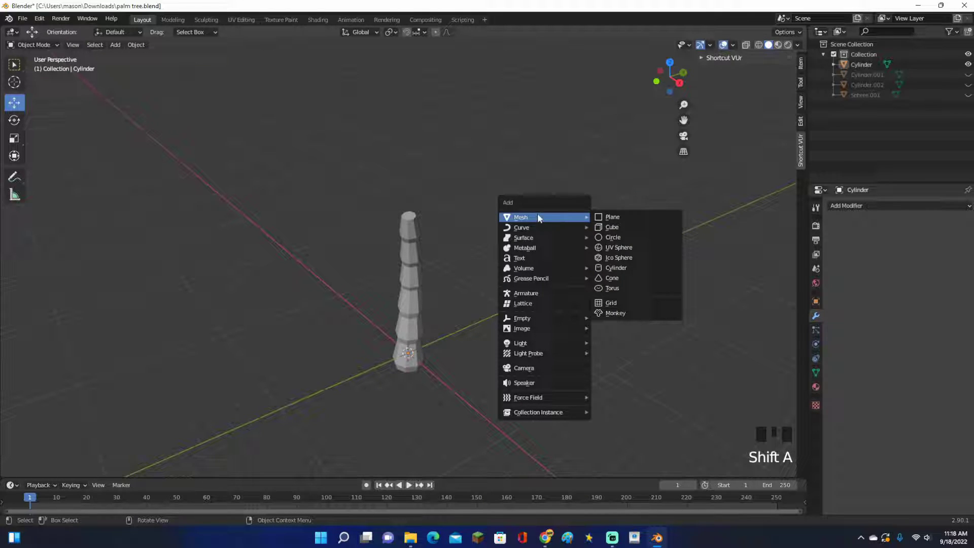
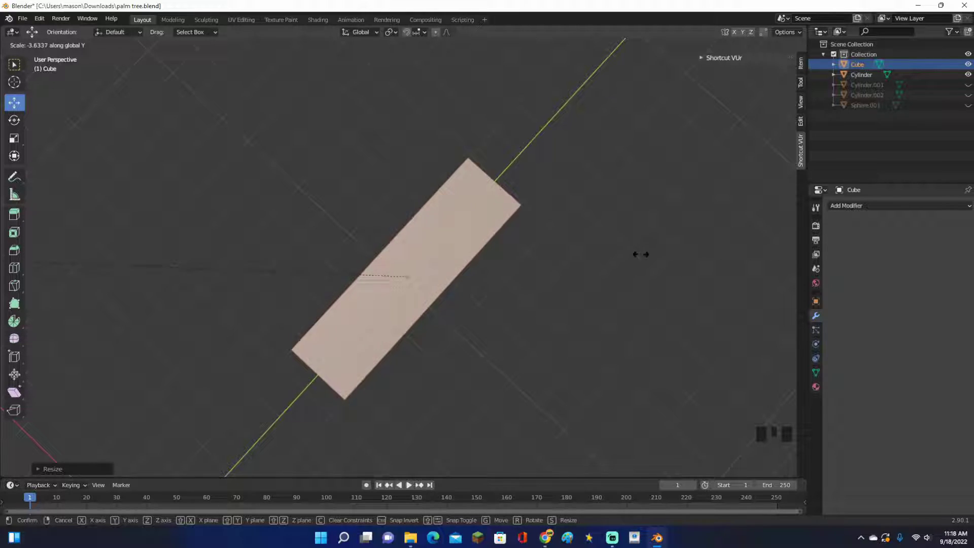
- Undo the stretch and start scaling the cube along its length again
key(ctrl+z)
key(s)
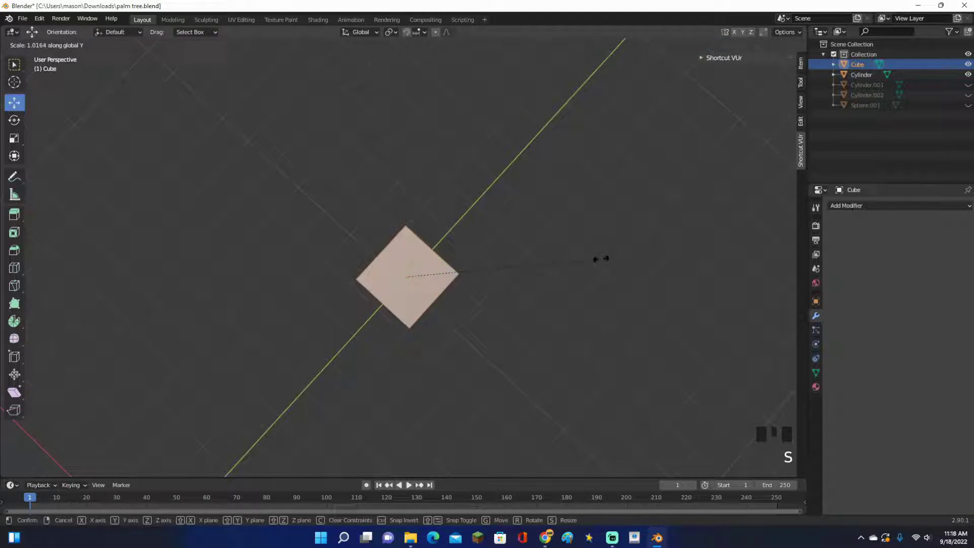
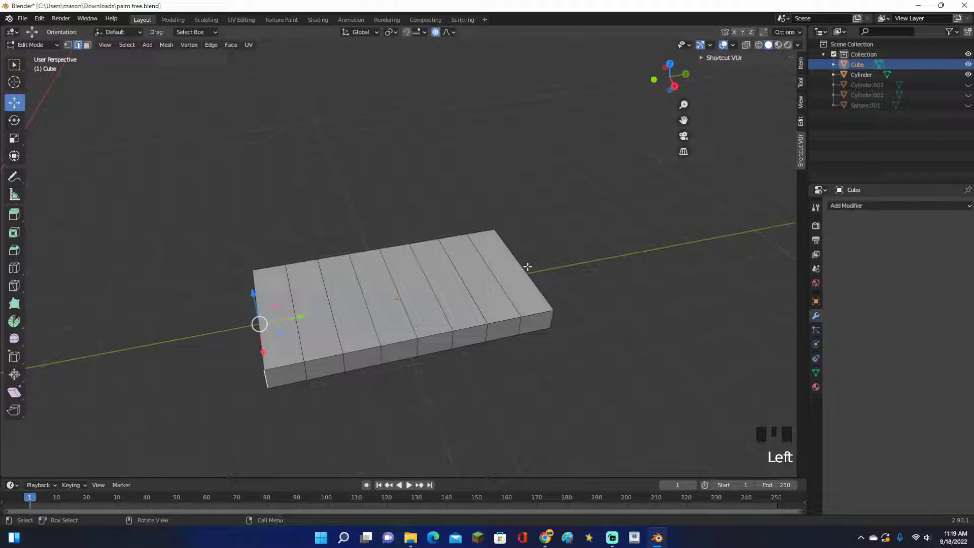
- Scale down one end of the segmented slab to start the leaf taper
key(s)
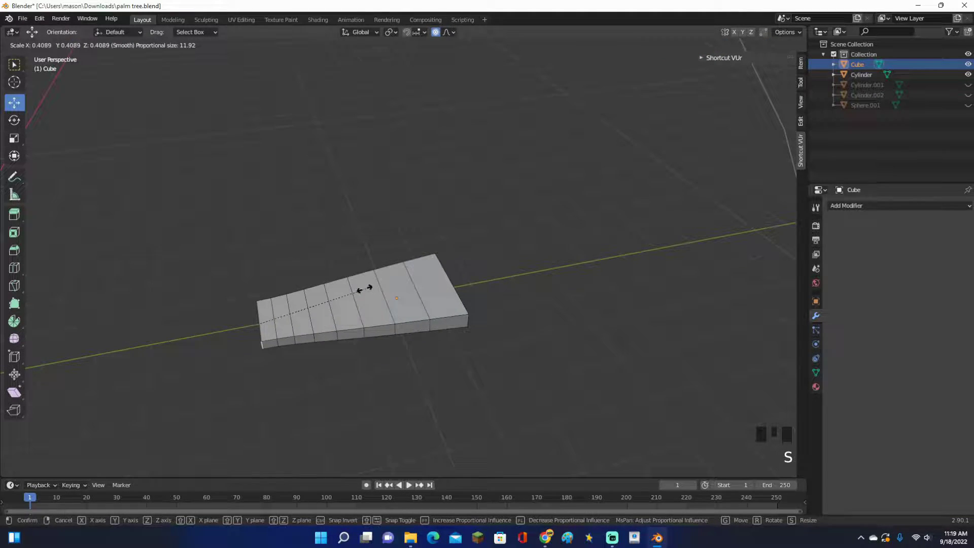
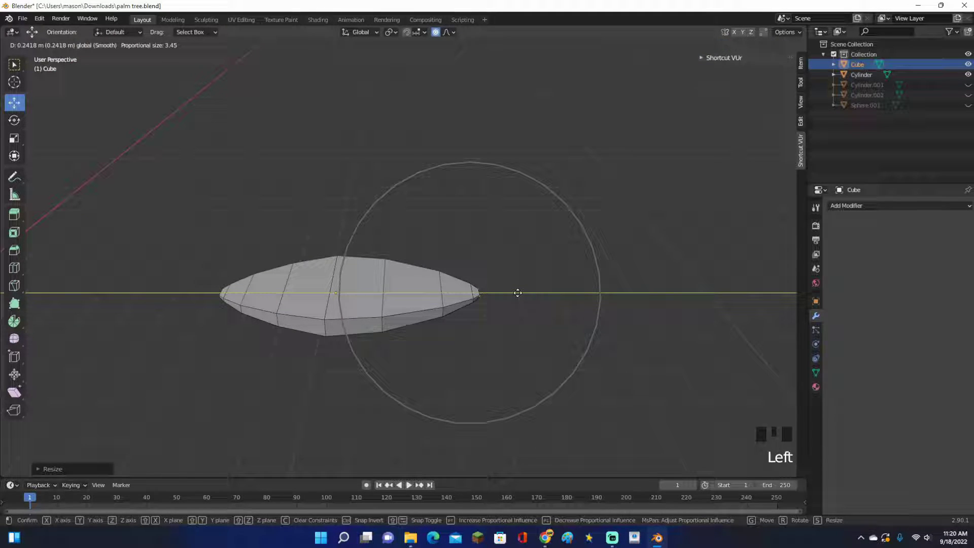
- Turn off proportional editing before shaping the leaf outline
click(438, 35)
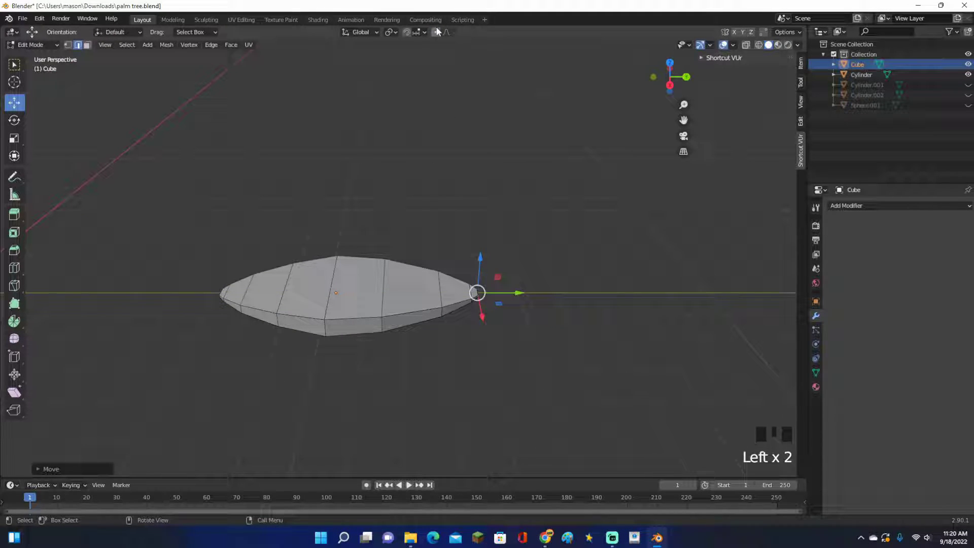
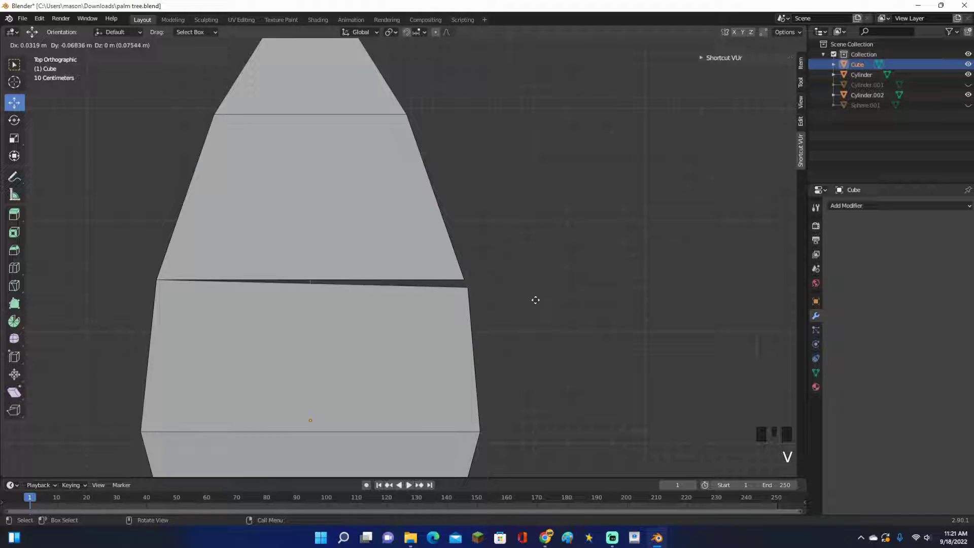
- Loop-cut the leaf lengthwise into three strips and start dragging an edge vertex to bend it
key(ctrl+z)
scroll(down, 3)
scroll(down, 3)
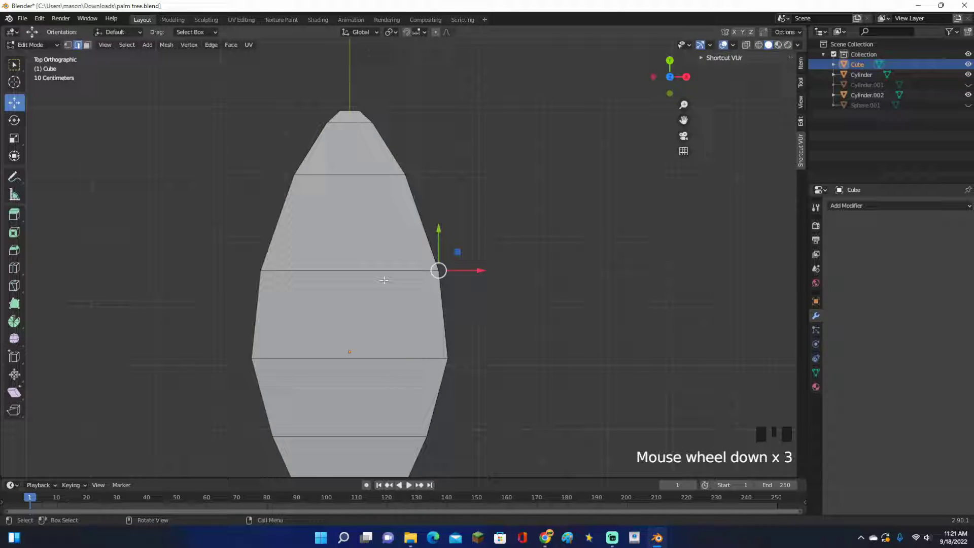
key(ctrl+r)
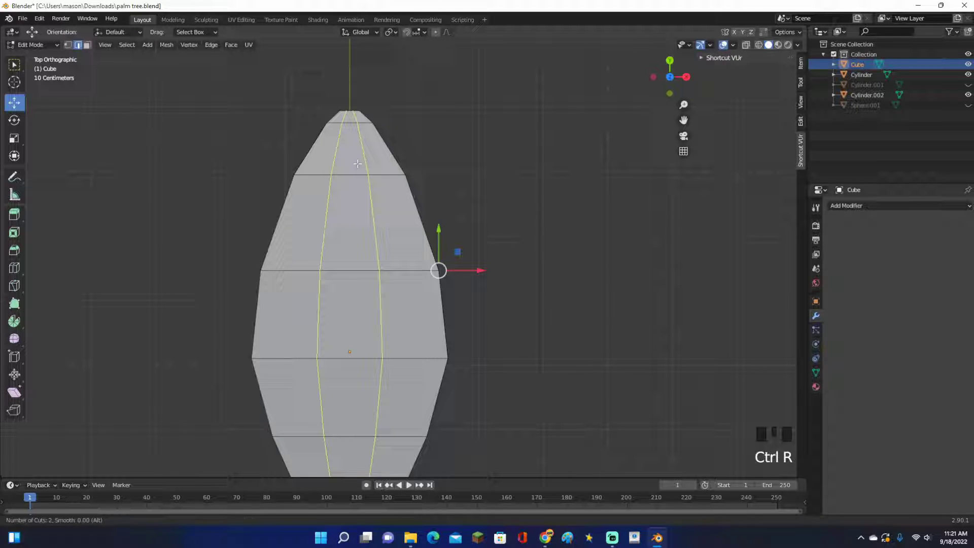
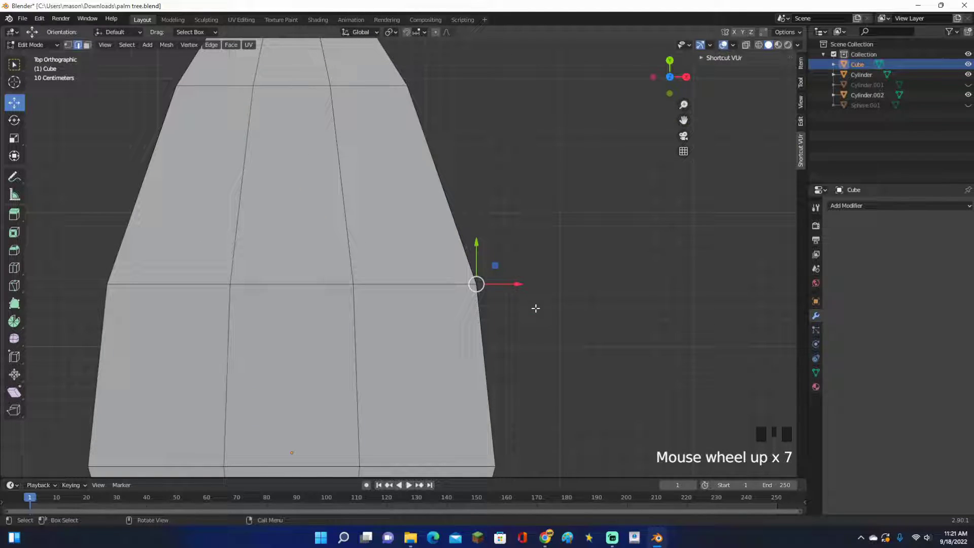
key(v)
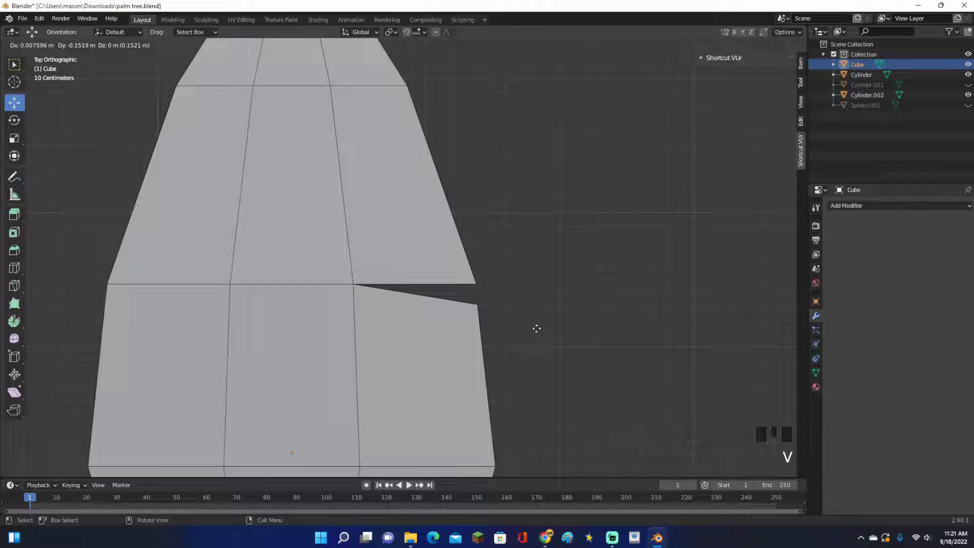
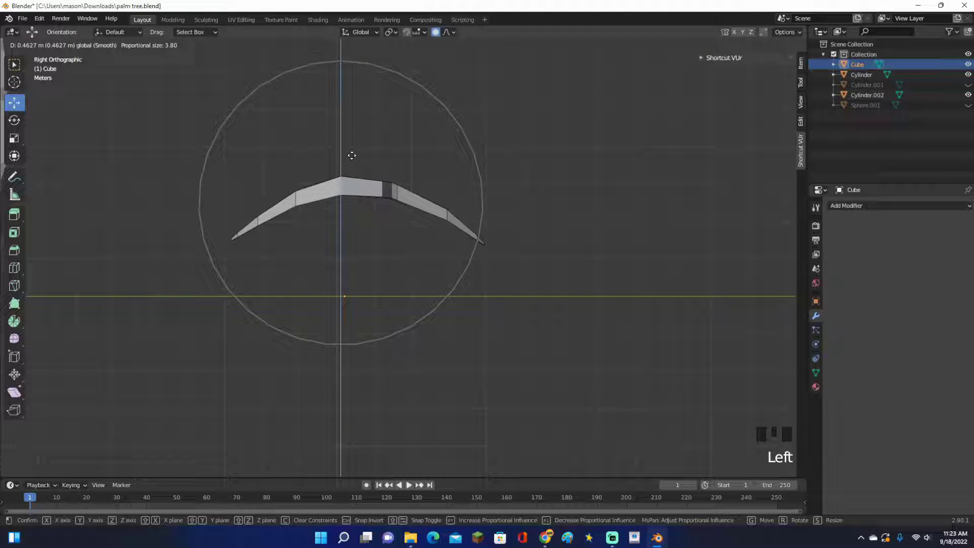
- Return the arched leaf to Object Mode and view it beside the trunk and reference palm
key(Tab)
drag(454, 210, 439, 252)
scroll(down, 3)
drag(412, 252, 384, 380)
scroll(up, 3)
drag(400, 347, 508, 323)
scroll(down, 3)
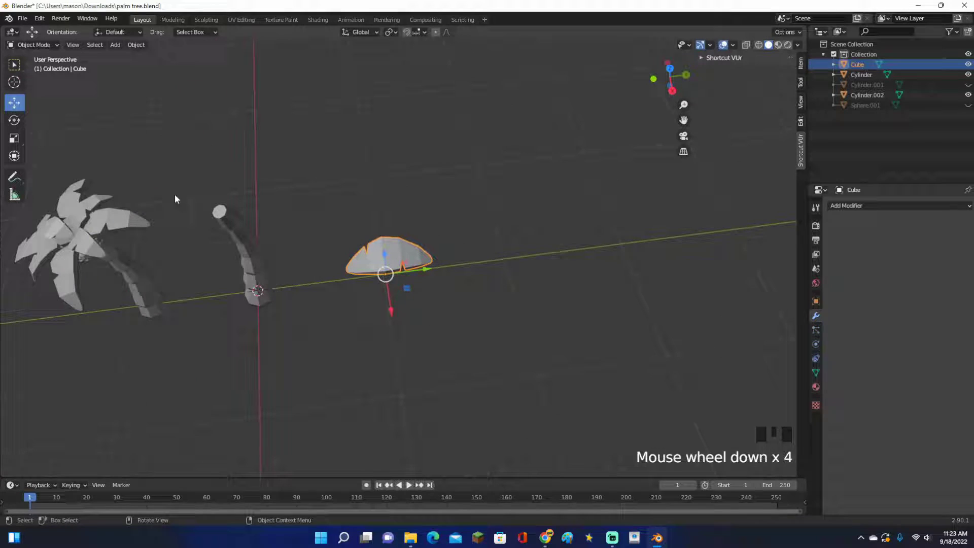
- Re-enter Edit Mode on the arched leaf to begin duplicating it into a crown
scroll(up, 3)
key(Tab)
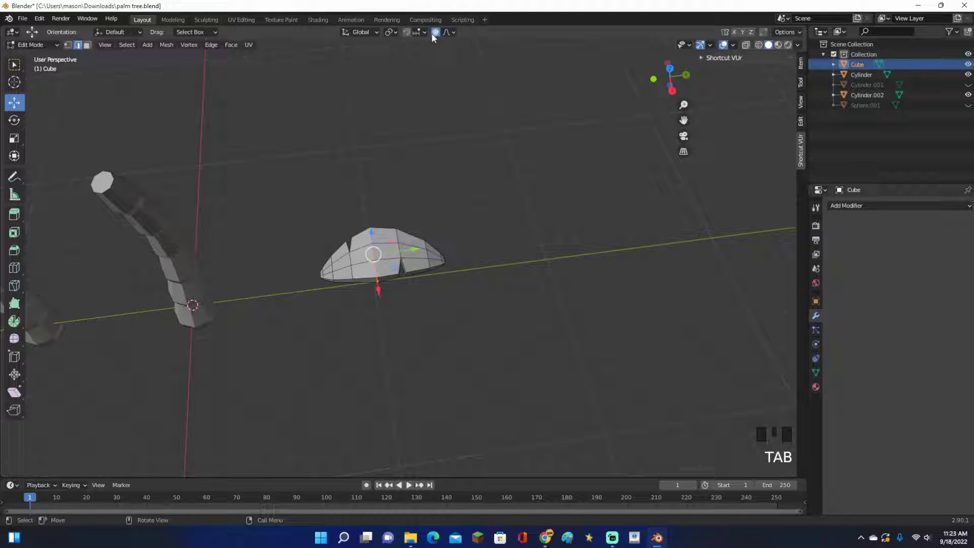
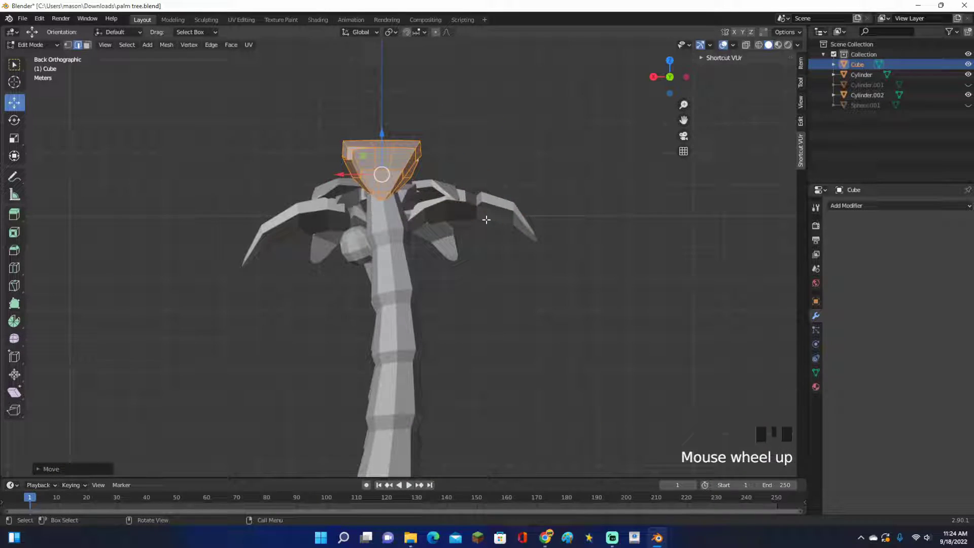
- Rotate and move the duplicated leaf to the opposite side and tilt the pair at the trunk top
key(r)
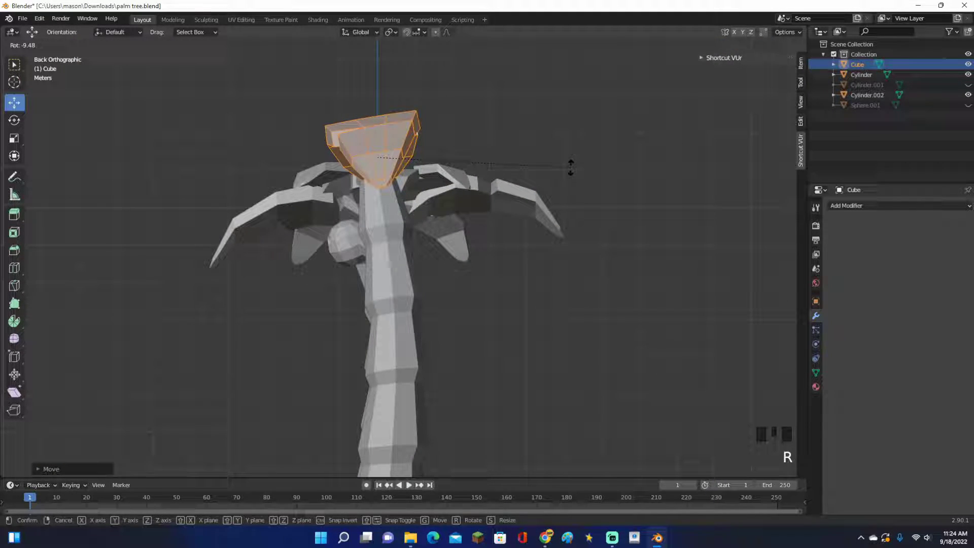
key(g)
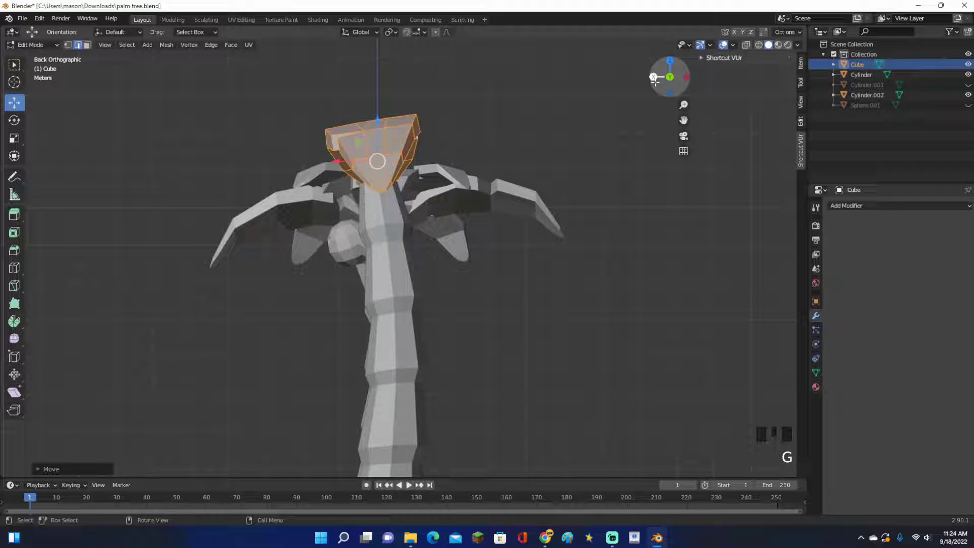
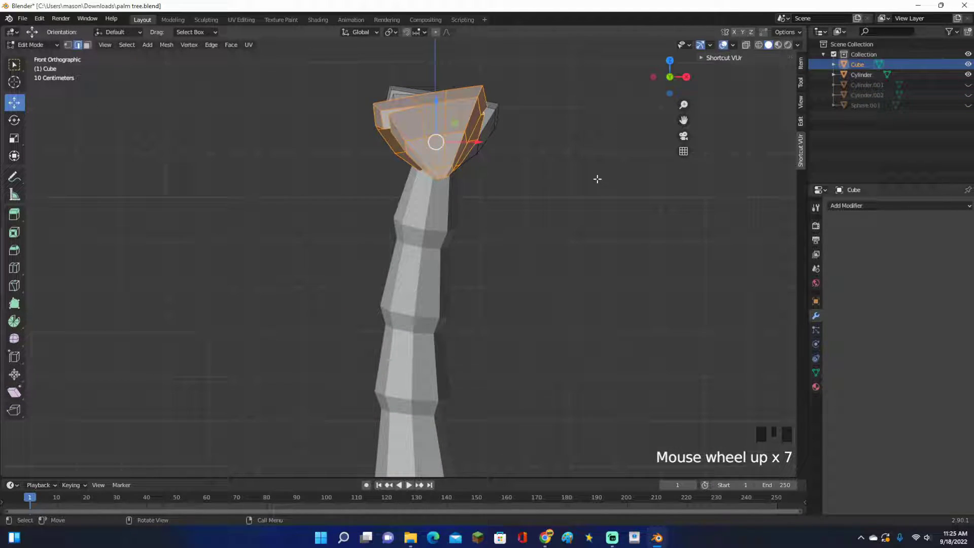
key(r)
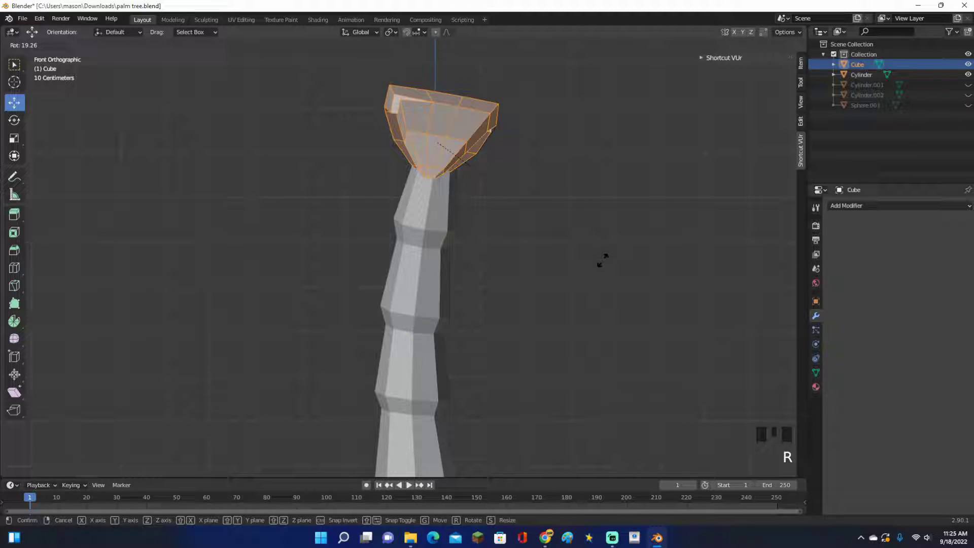
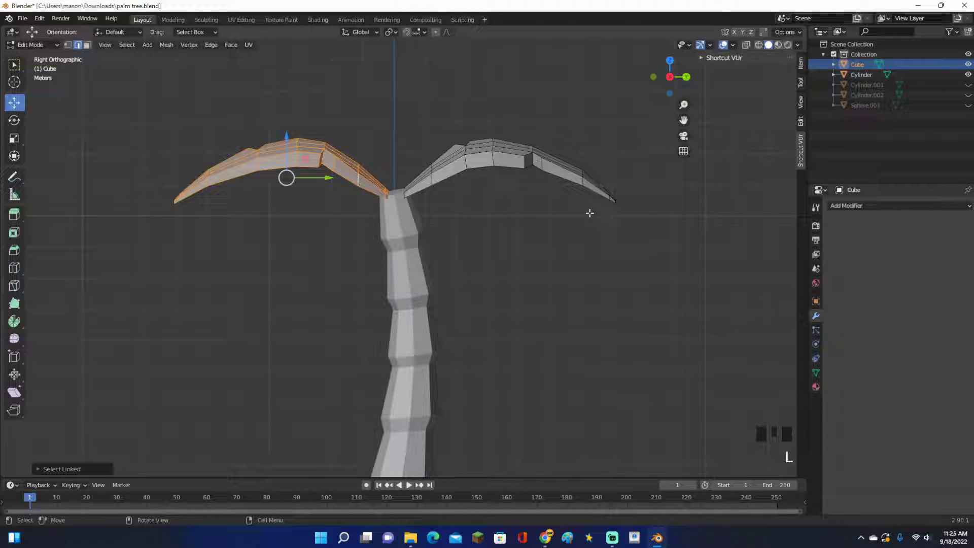
- Tilt the left leaf to droop more steeply and nudge it closer to the trunk
key(r)
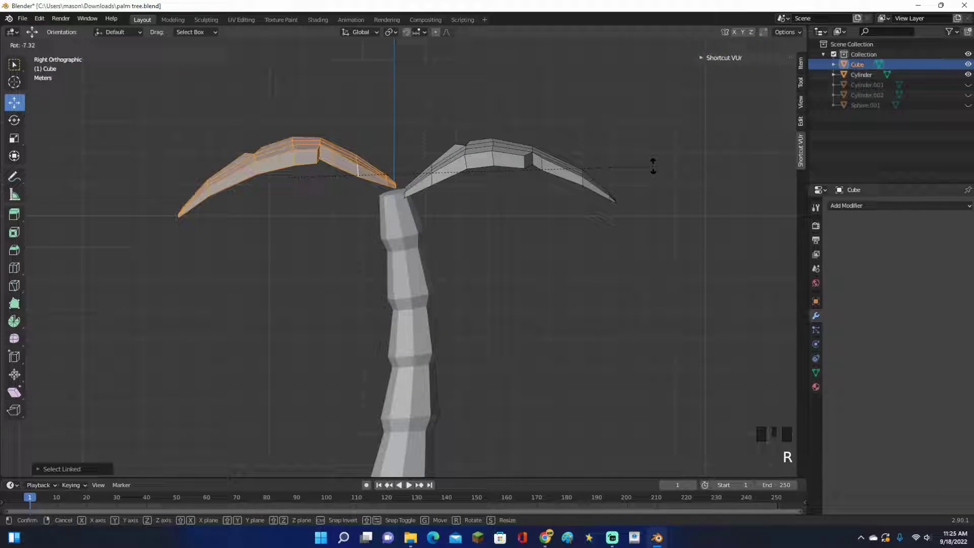
key(g)
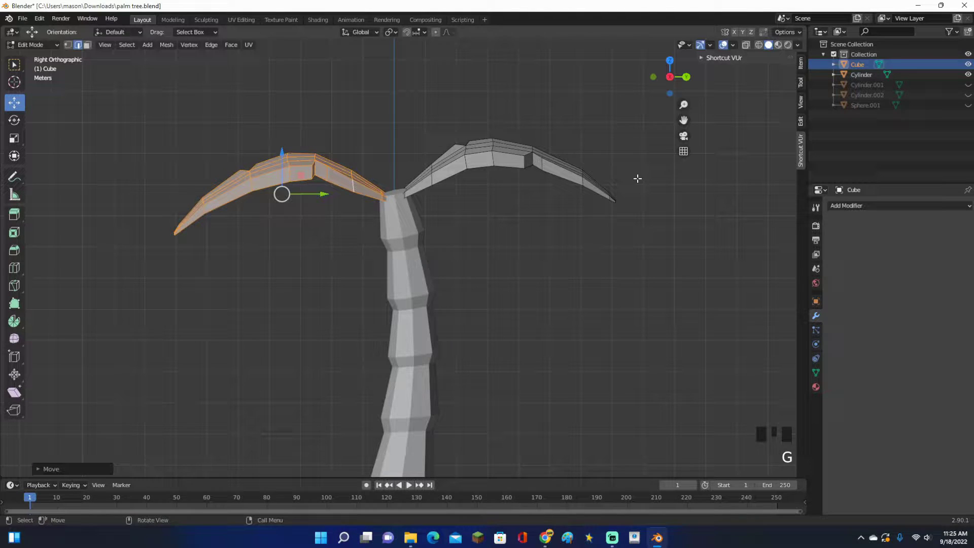
key(r)
key(g)
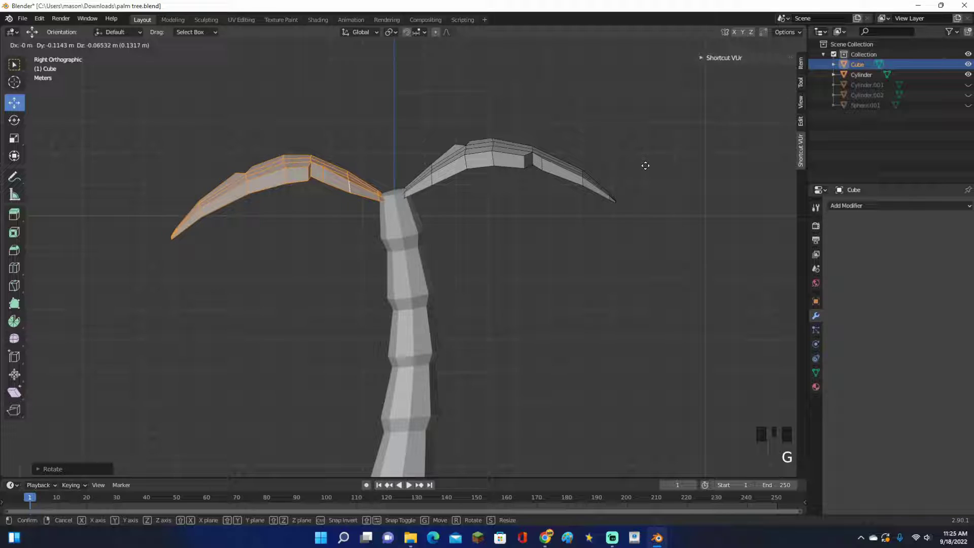
key(r)
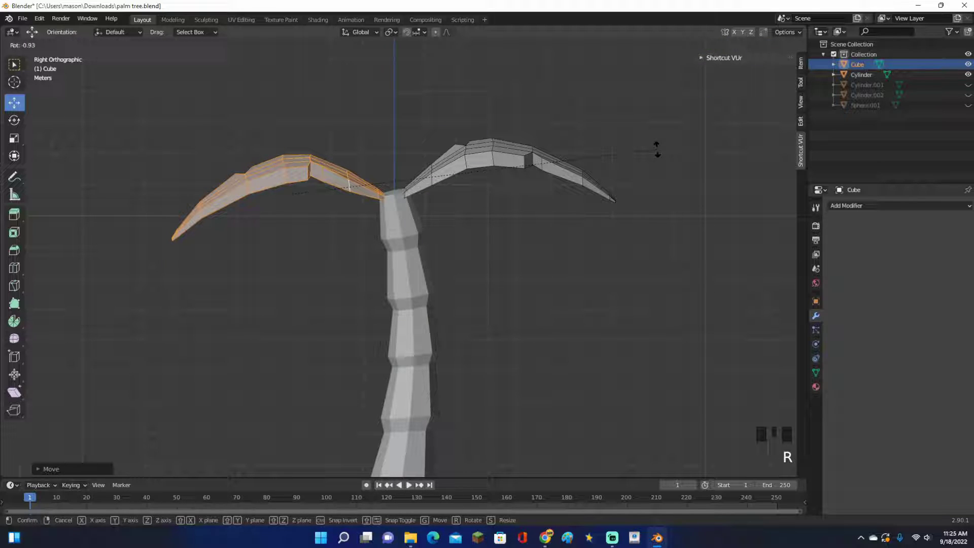
key(g)
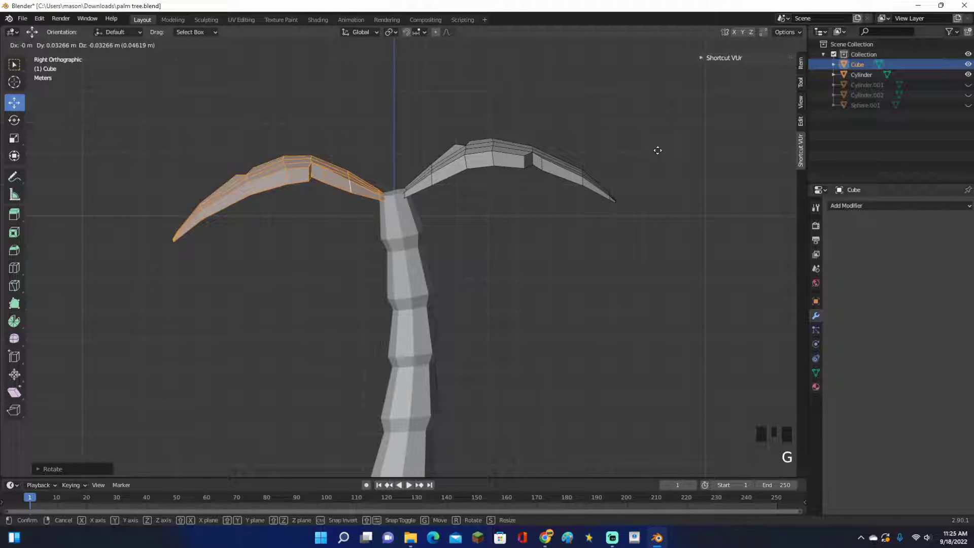
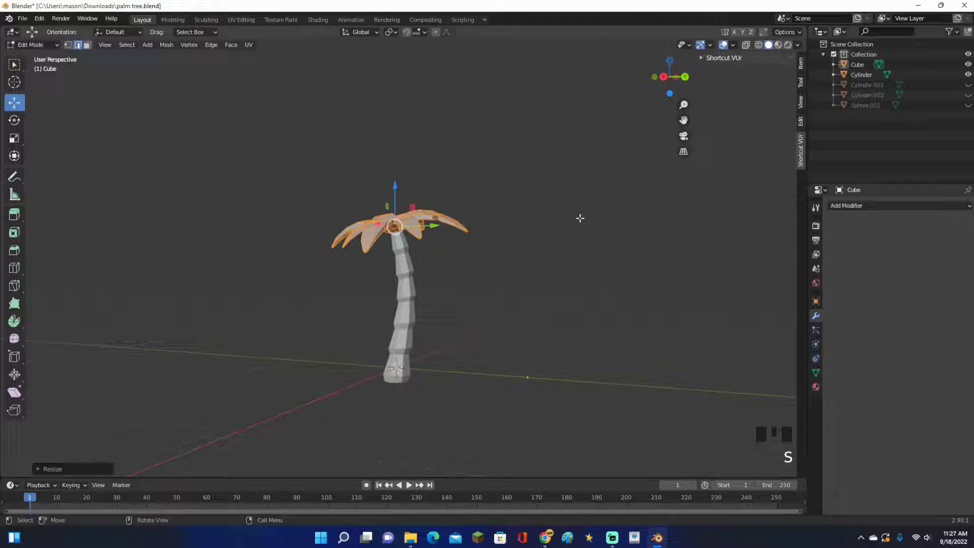
- Leave Edit Mode and select the leaf crown together with the trunk
key(Tab)
drag(579, 234, 590, 222)
scroll(up, 3)
drag(591, 233, 409, 270)
click(409, 270)
scroll(down, 3)
click(434, 347)
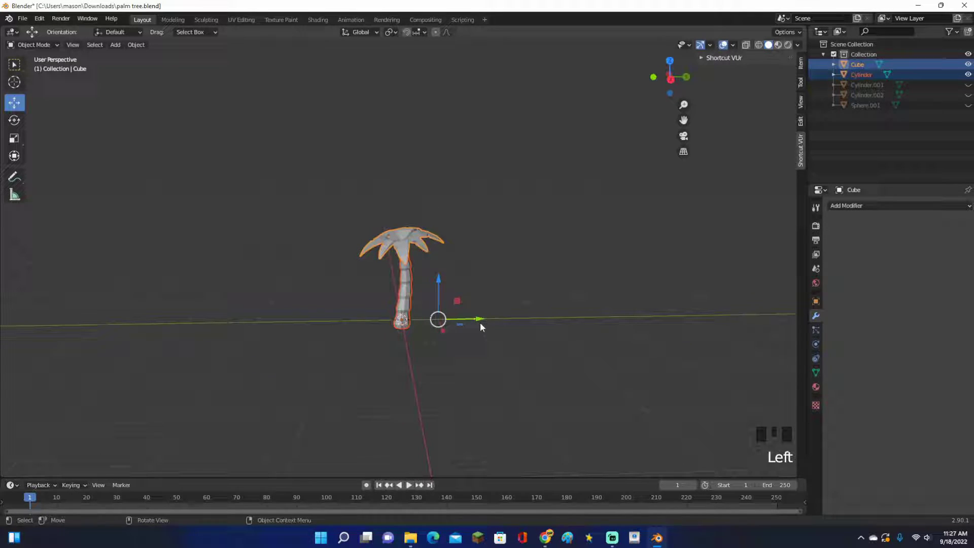
click(476, 322)
click(382, 278)
scroll(up, 3)
- Reselect crown and trunk and join them into one palm tree object with Ctrl+J
drag(260, 274, 385, 283)
click(385, 283)
click(357, 199)
key(ctrl+j)
click(468, 233)
click(372, 277)
click(618, 322)
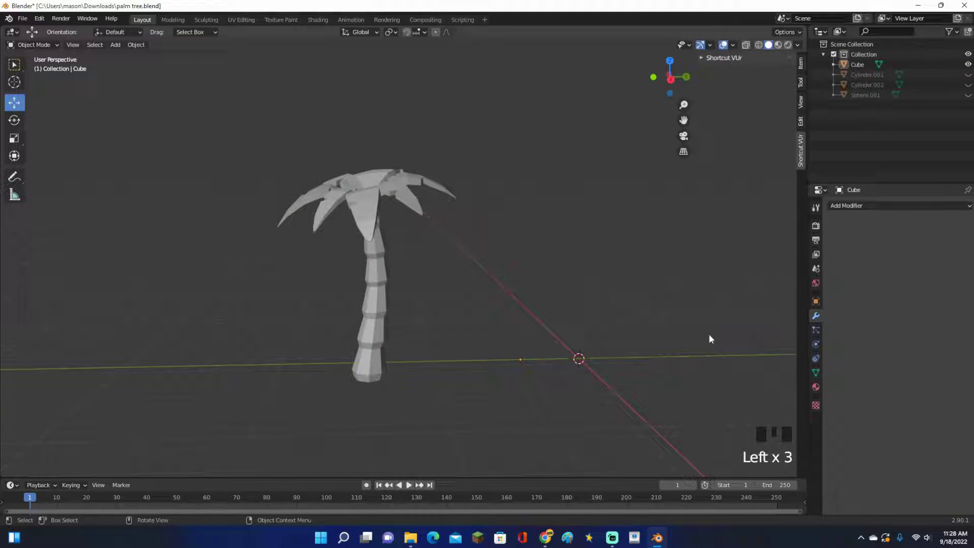
drag(668, 357, 493, 284)
- Add a UV sphere at the origin with 10 segments and 6 rings for the coconut
key(shift+a)
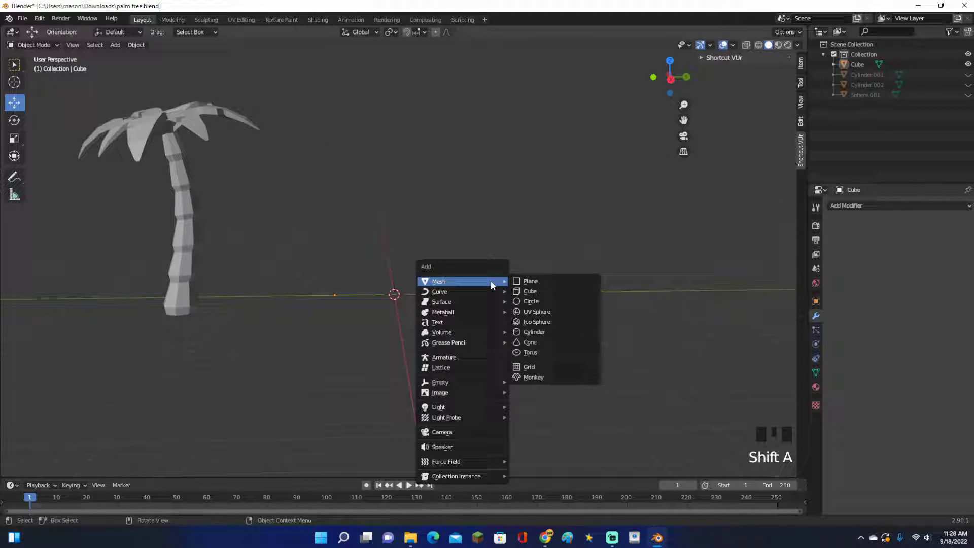
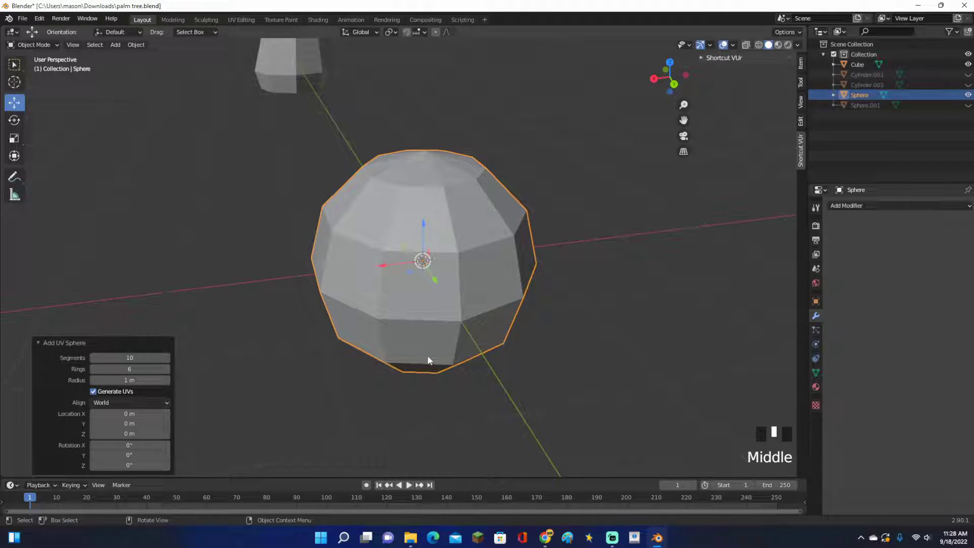
scroll(down, 3)
scroll(up, 3)
drag(491, 305, 68, 342)
click(69, 343)
drag(478, 283, 458, 259)
scroll(down, 3)
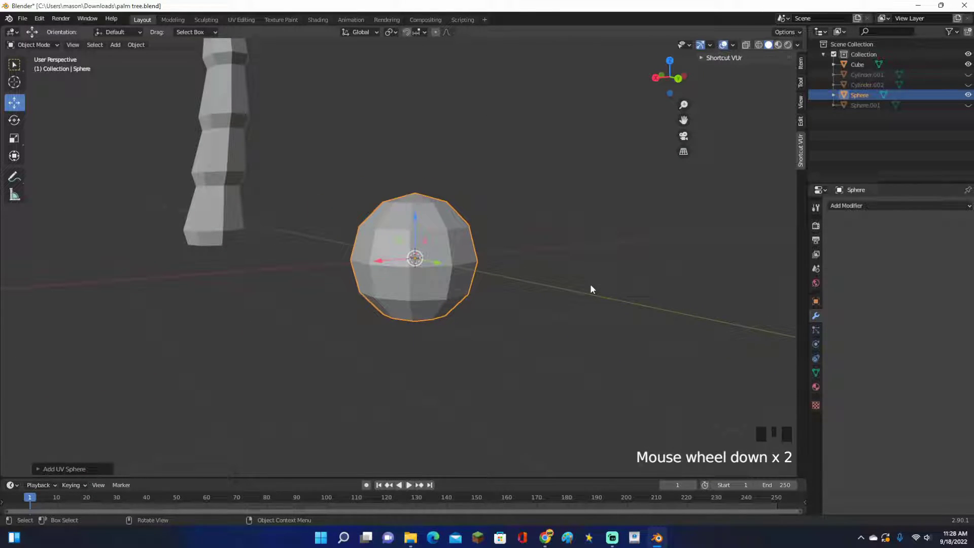
- Duplicate the coconut sphere and place the copy beside it in back orthographic view
key(shift+d)
middle_click(389, 245)
click(376, 273)
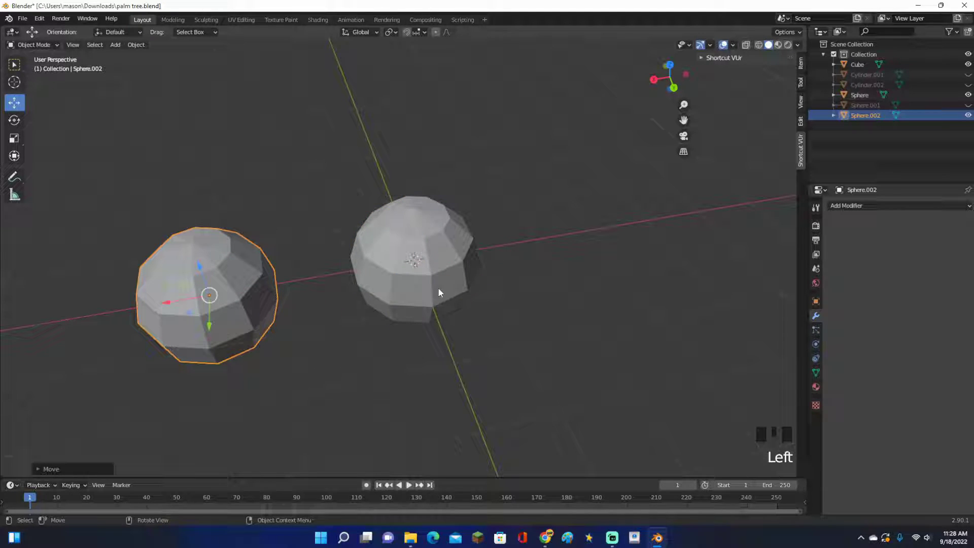
drag(462, 258, 470, 242)
scroll(down, 3)
scroll(up, 3)
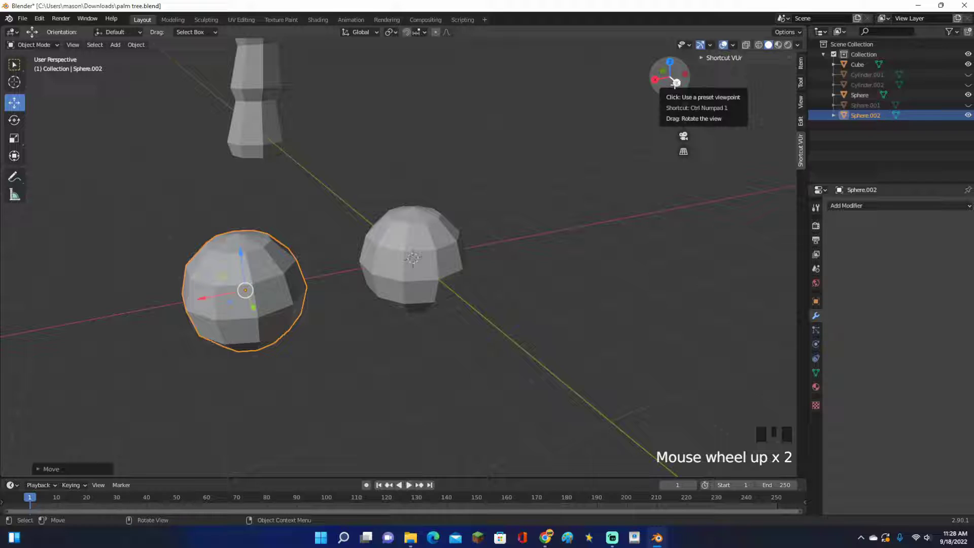
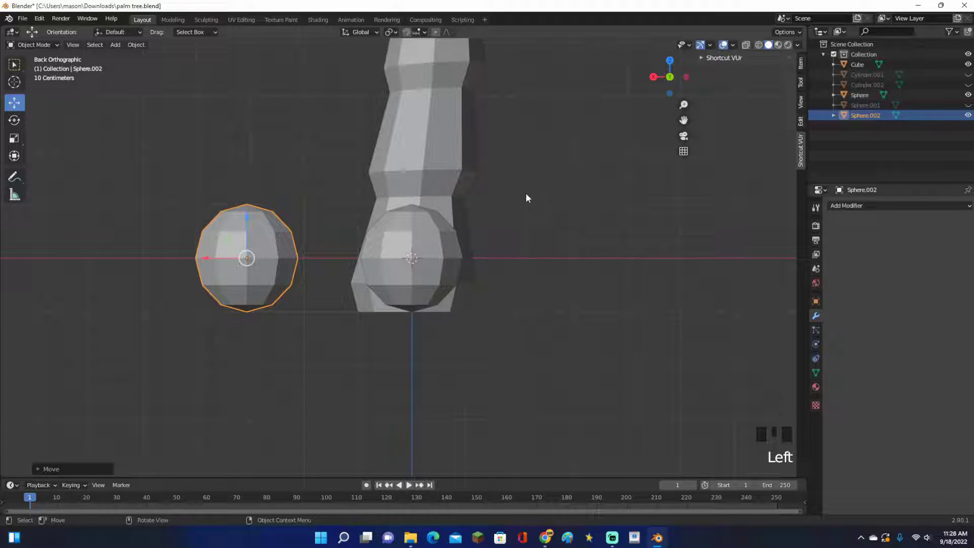
key(r)
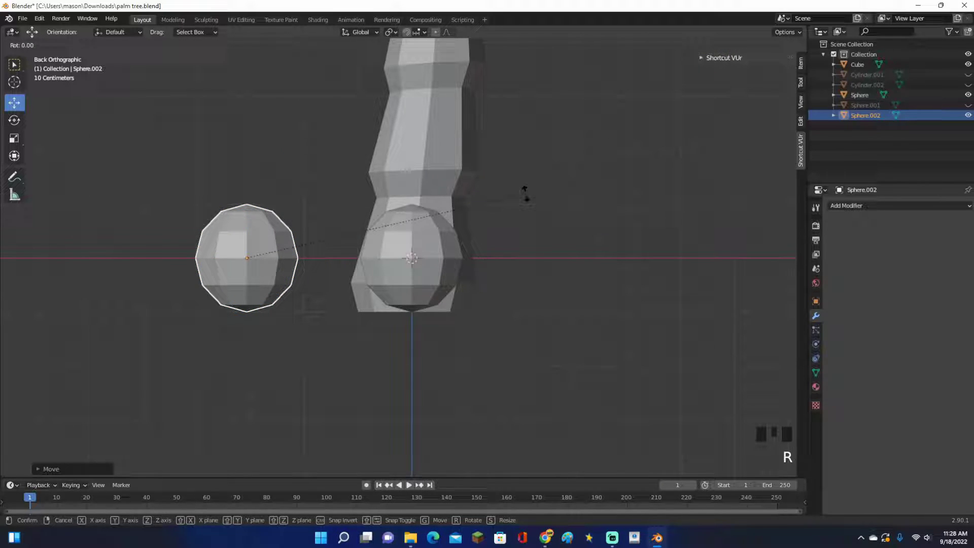
scroll(up, 3)
- Shrink the copy to a small sphere, swing it against the coconut's side and enter Edit Mode
key(s)
key(ctrl+z)
key(Tab)
key(d)
key(s)
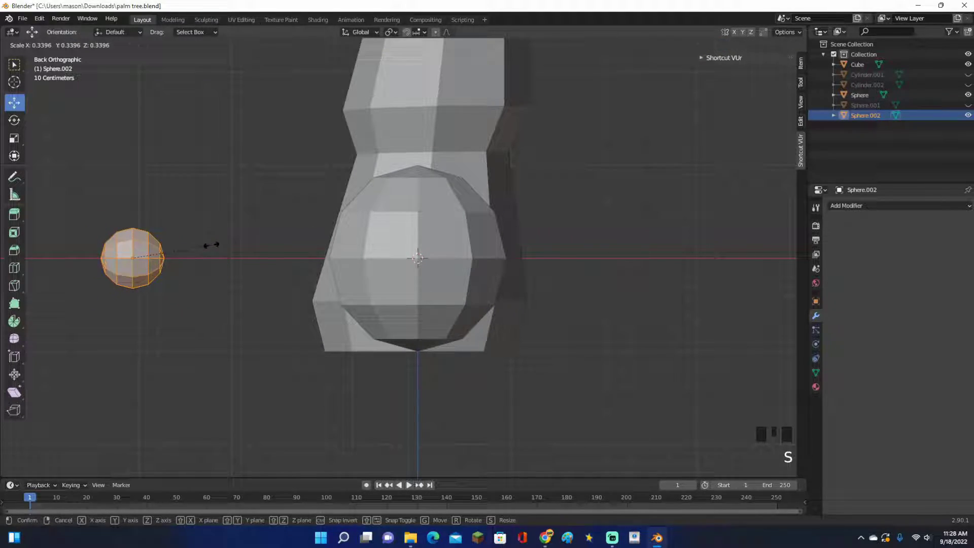
key(d)
key(g)
key(r)
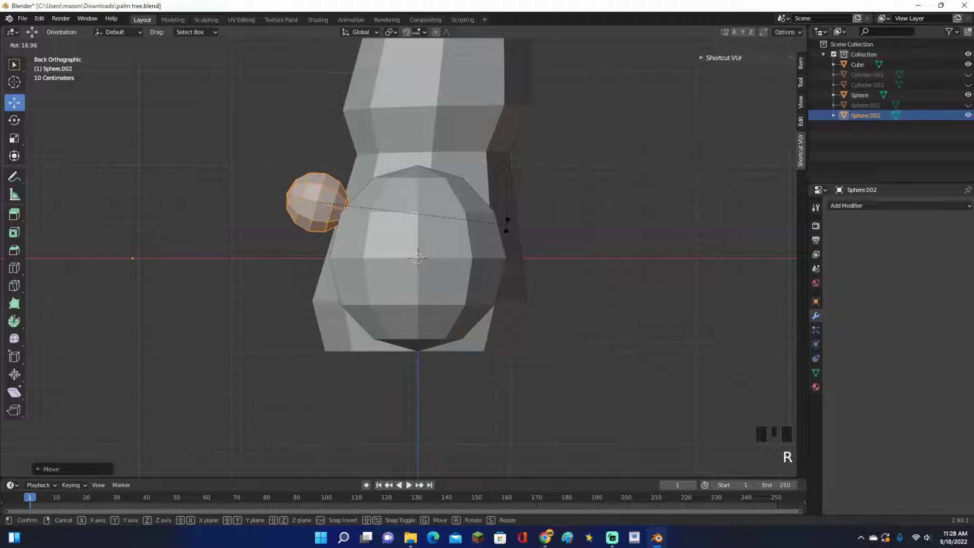
key(g)
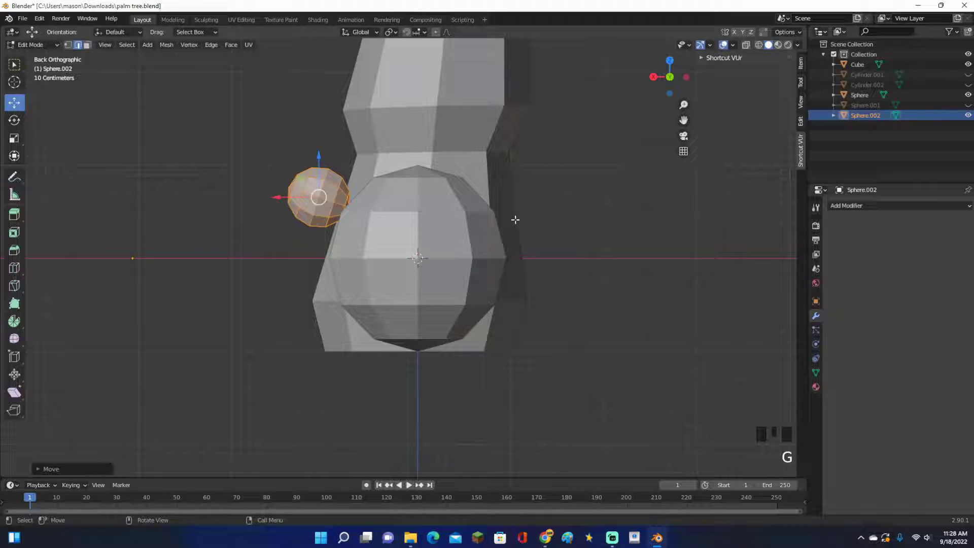
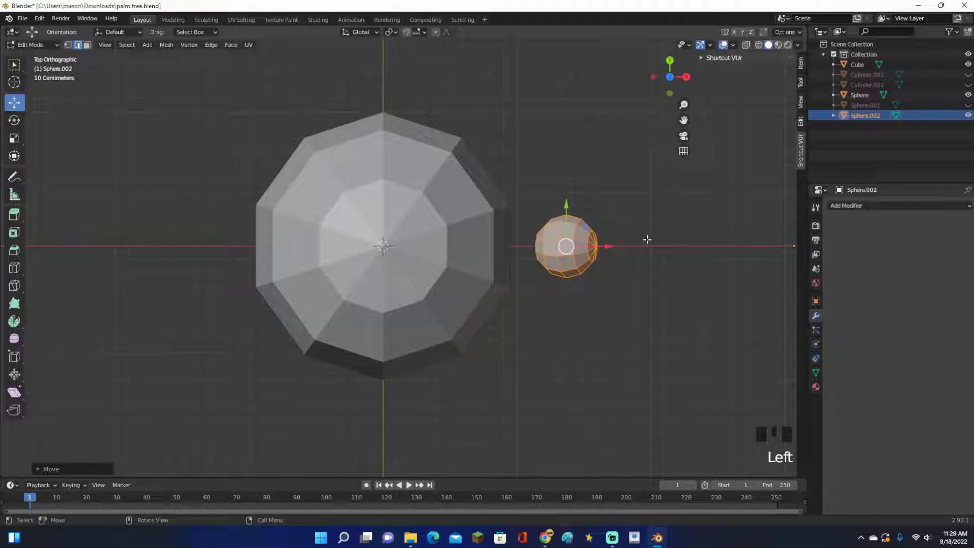
- Duplicate and mirror the small sphere into three, then join the three into one object
key(shift+d)
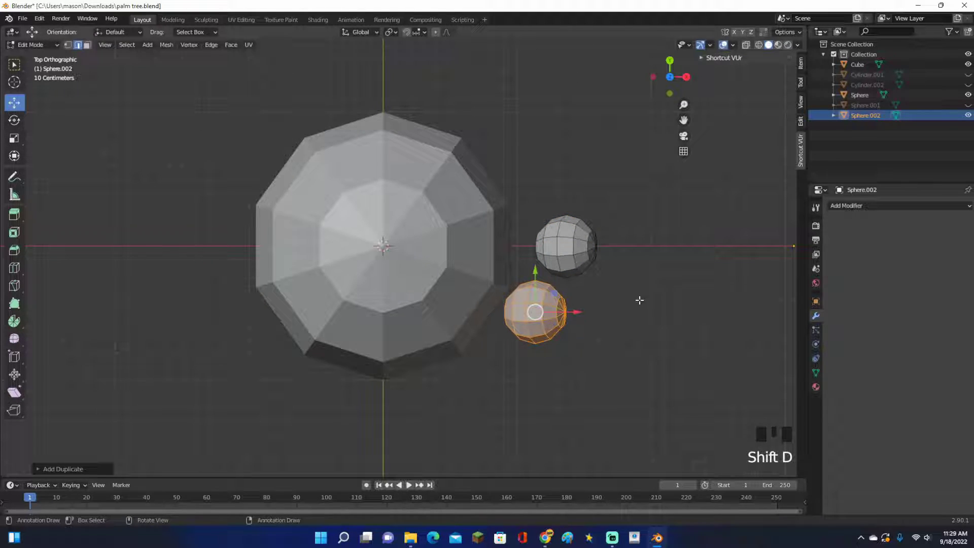
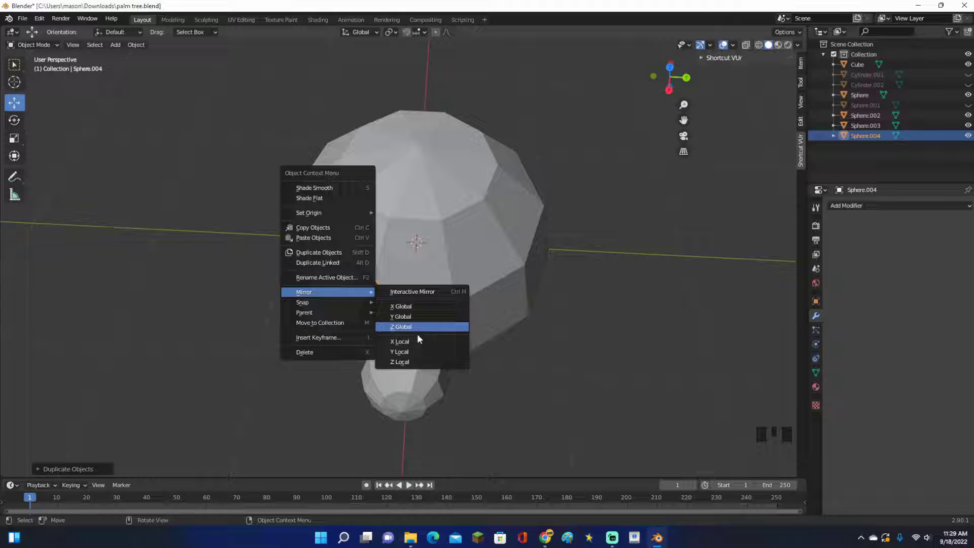
drag(473, 320, 422, 384)
click(422, 383)
click(357, 332)
click(487, 329)
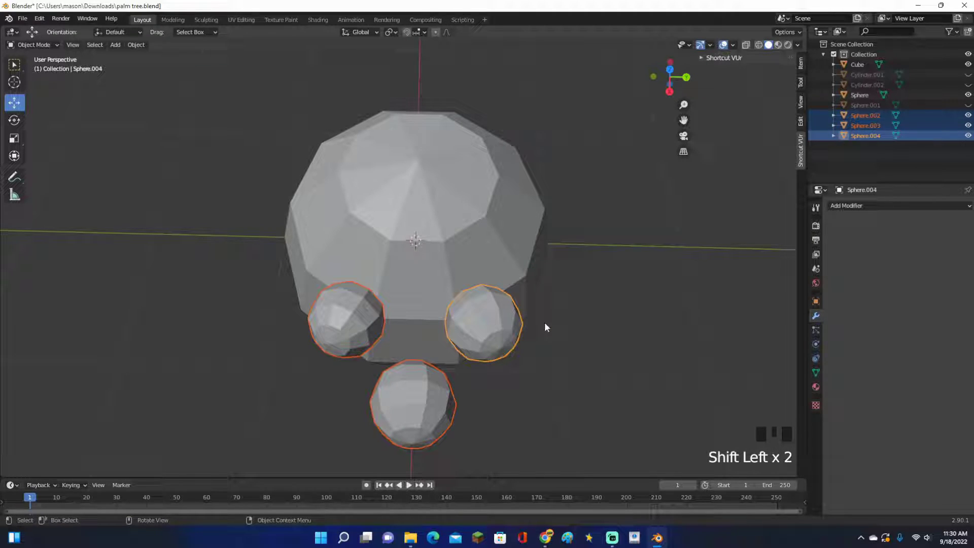
key(ctrl+j)
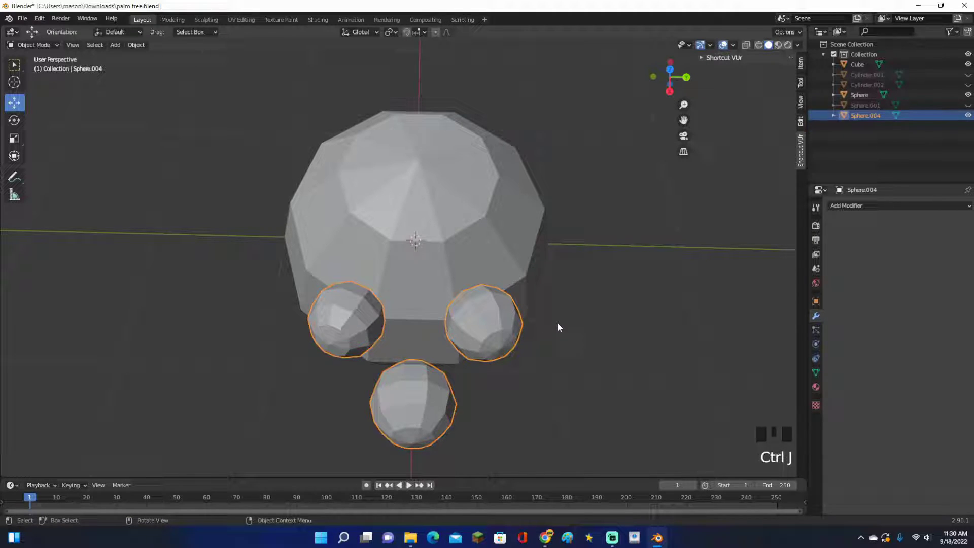
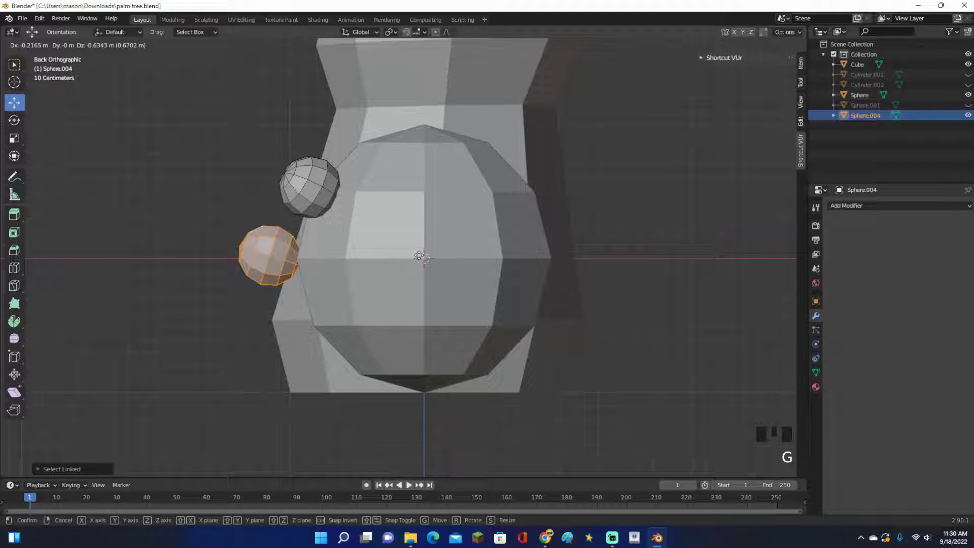
- Rotate the small spheres into a tight cluster against the coconut and return to Object Mode
key(r)
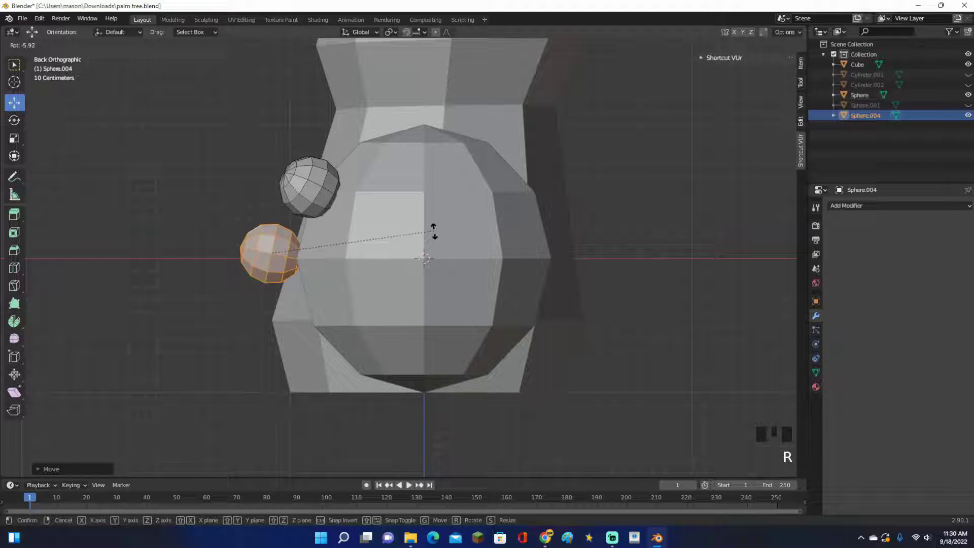
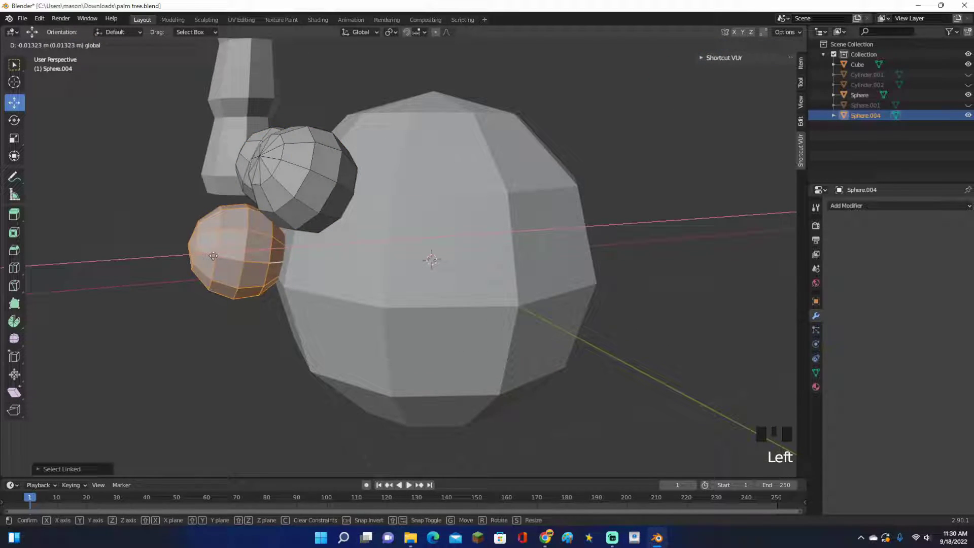
key(Tab)
drag(326, 274, 374, 291)
scroll(down, 3)
click(558, 314)
drag(465, 313, 391, 270)
click(392, 270)
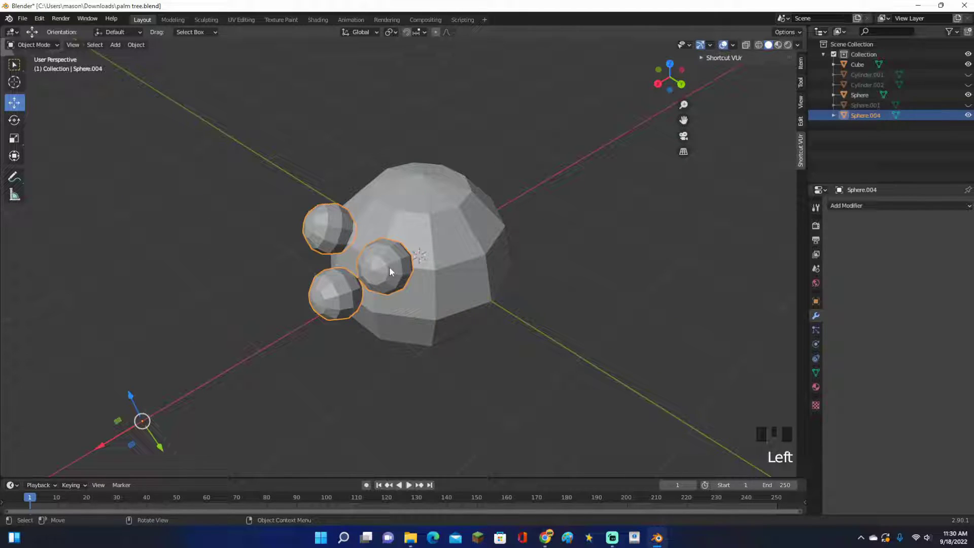
- Add a Boolean Difference modifier to the coconut with the small-sphere cluster as the cutting object
click(455, 238)
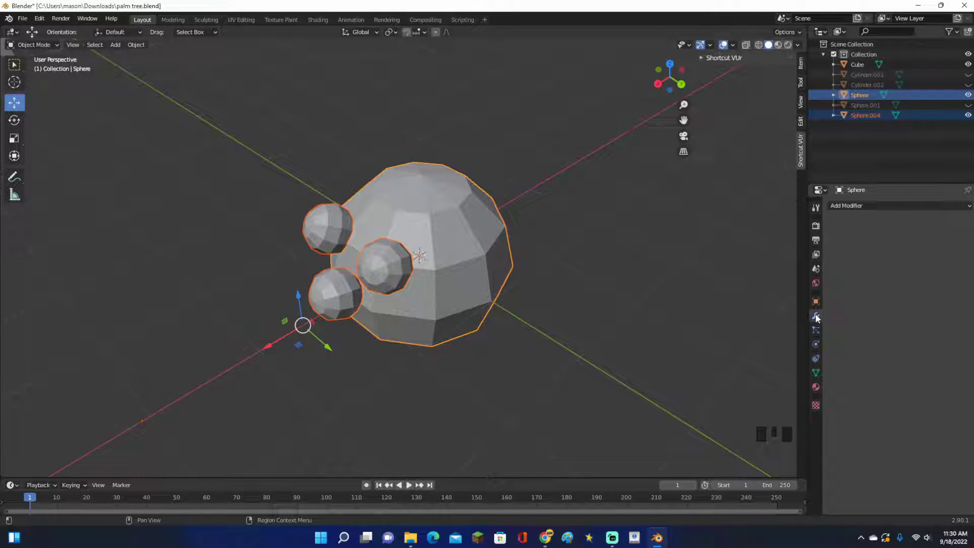
drag(857, 206, 966, 260)
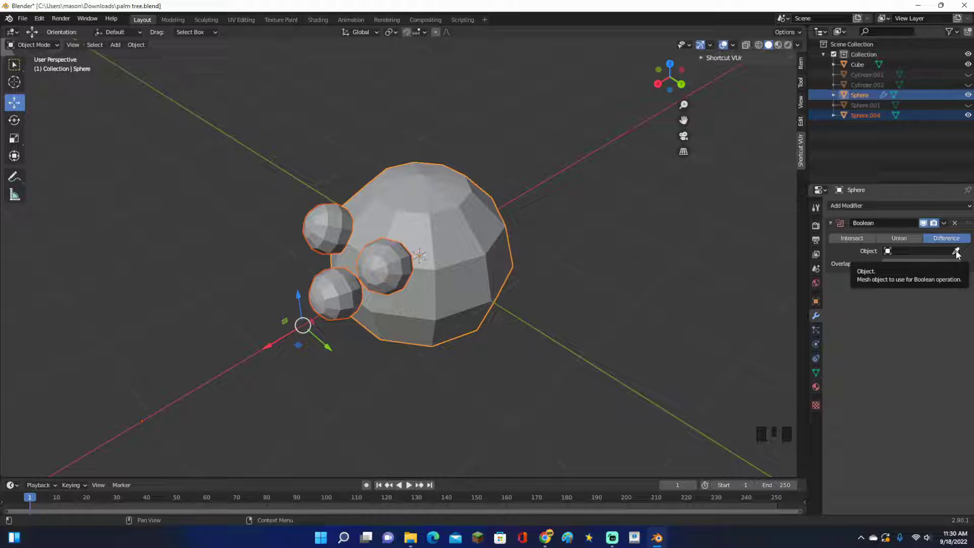
click(960, 254)
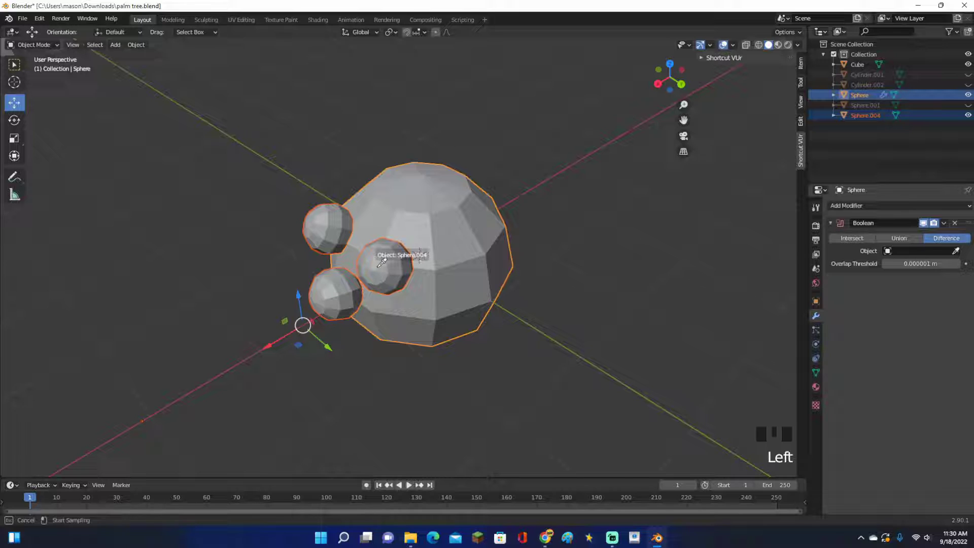
drag(949, 228, 602, 257)
click(384, 283)
- Hide the small spheres and inspect the three dimples cut into the coconut
drag(426, 290, 451, 278)
scroll(down, 3)
click(384, 350)
click(449, 258)
scroll(up, 3)
drag(488, 245, 518, 223)
click(518, 223)
scroll(up, 3)
drag(514, 243, 476, 265)
scroll(up, 3)
drag(462, 275, 399, 302)
scroll(down, 3)
- Show the small spheres again and confirm their adjusted position on the coconut
key(ctrl+z)
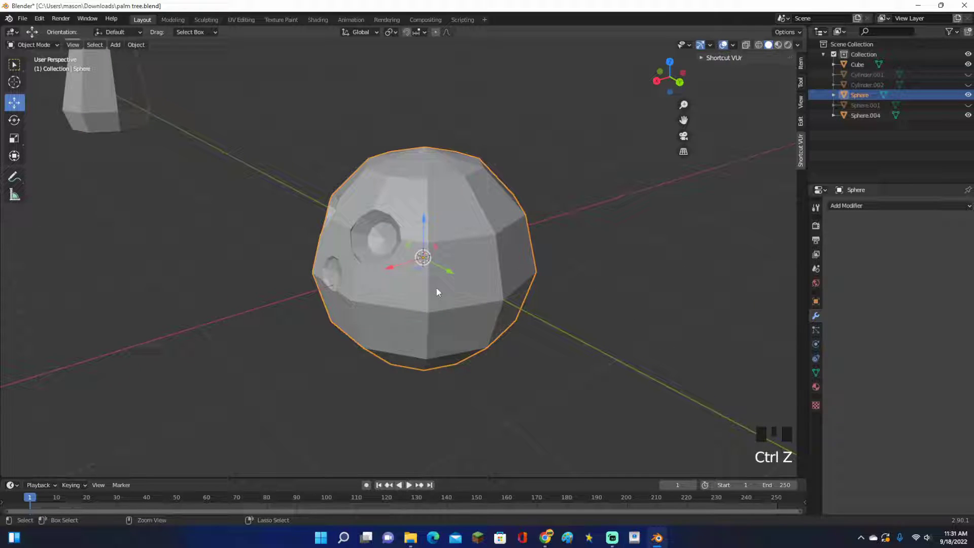
key(ctrl+x)
key(ctrl+x)
key(ctrl+x)
key(ctrl+z)
key(ctrl+z)
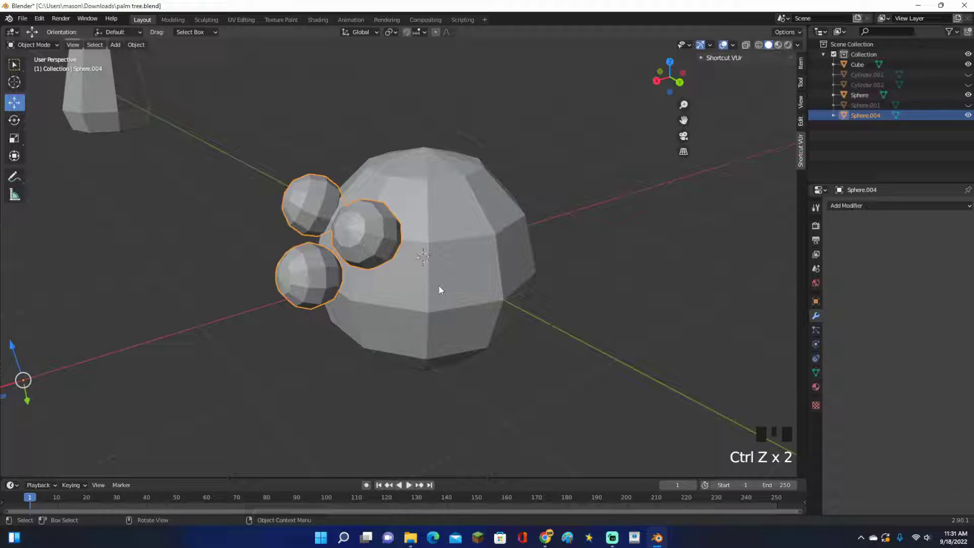
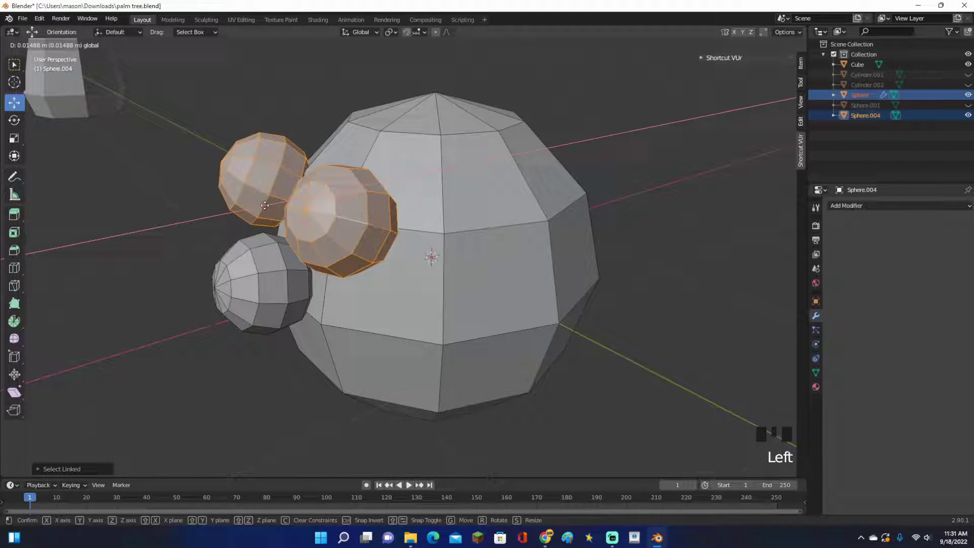
key(Tab)
- Select the coconut and apply the Boolean cut permanently
scroll(down, 3)
drag(433, 266, 509, 271)
click(508, 271)
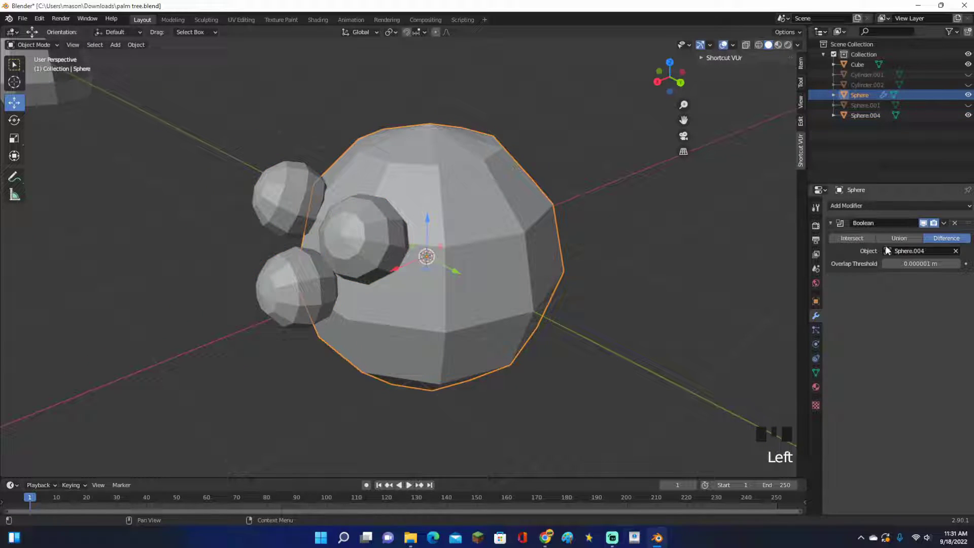
drag(948, 229, 630, 273)
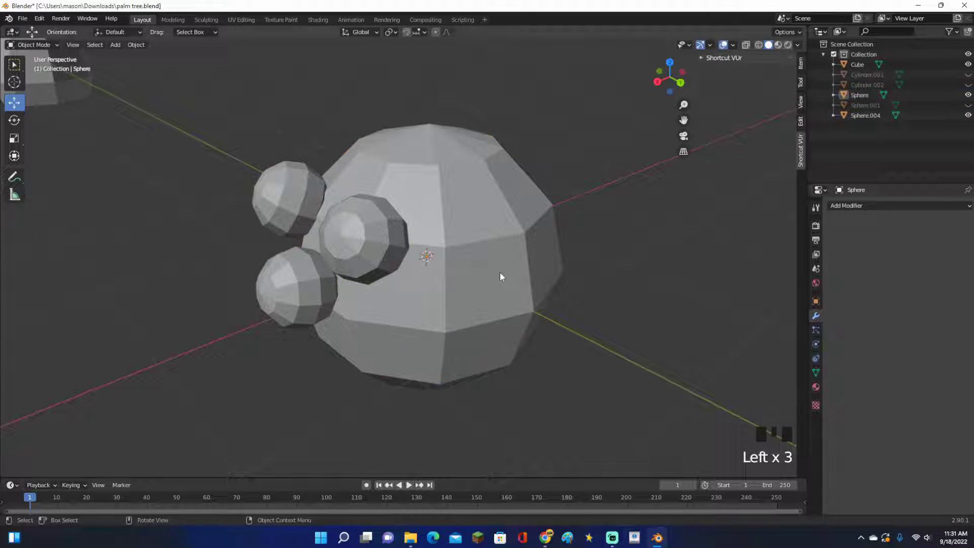
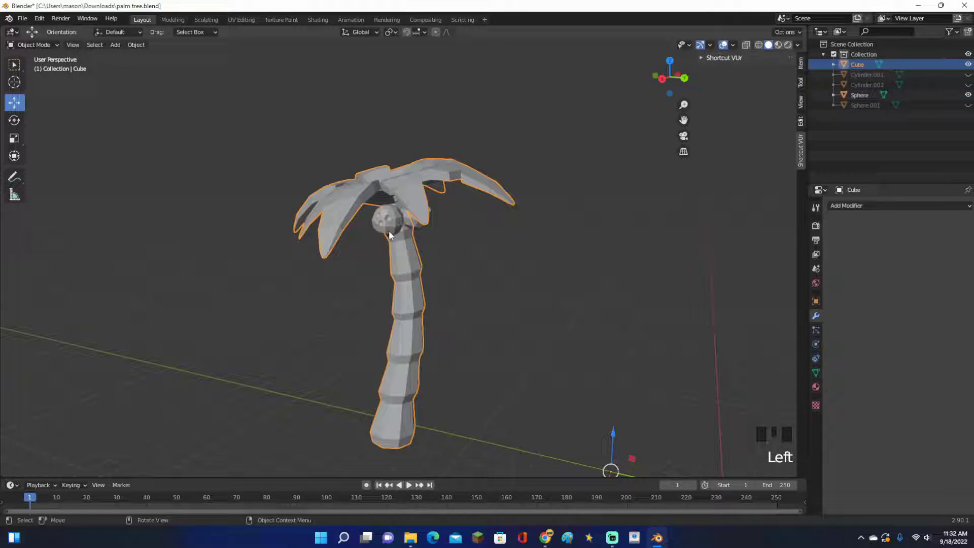
- Join the dimpled coconut with the leafy trunk into one palm tree object and review the whole tree
click(390, 227)
key(ctrl+j)
click(499, 276)
drag(512, 279, 408, 278)
click(408, 277)
scroll(down, 3)
drag(467, 299, 333, 122)
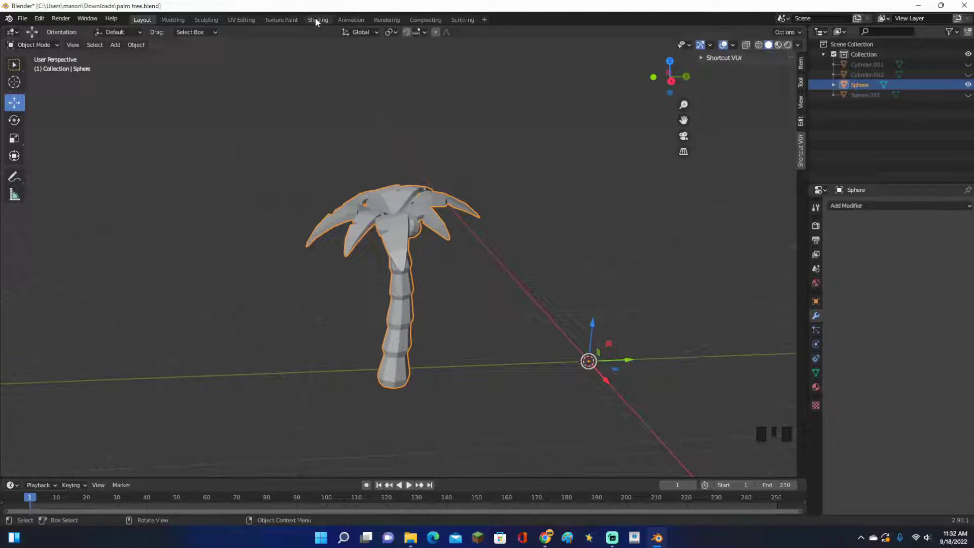